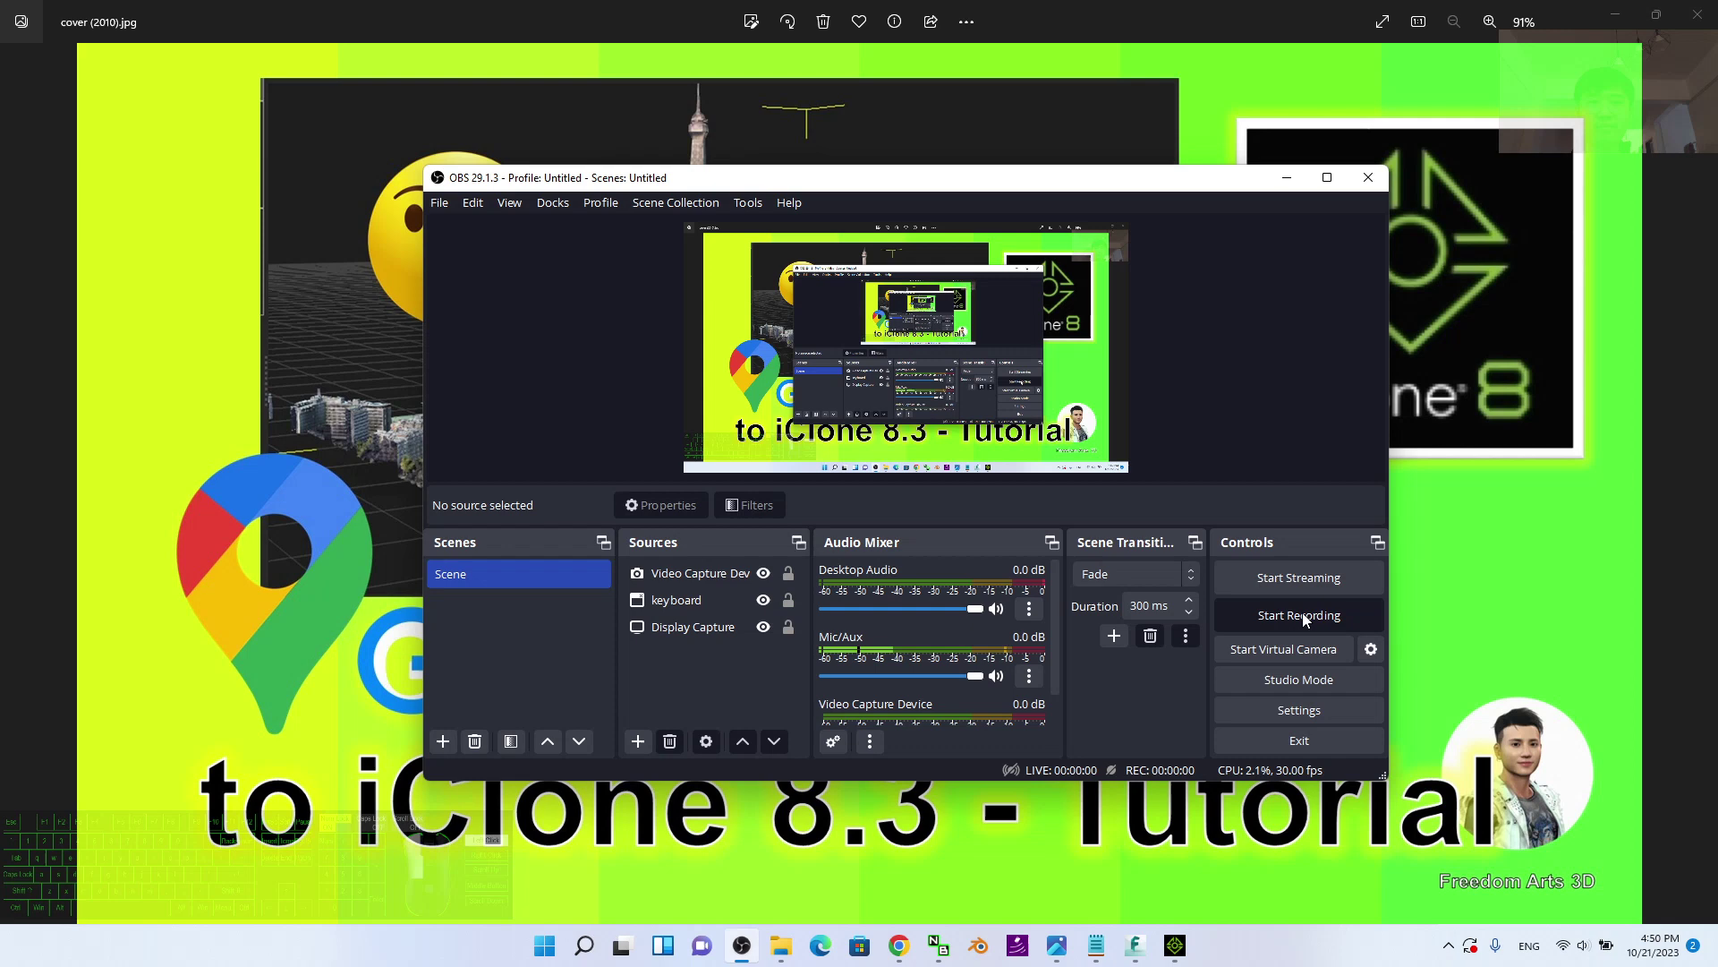
# Step: Start the OBS screen capture and bring up the finished Eiffel Tower prop scene
pyautogui.click(1482, 546)
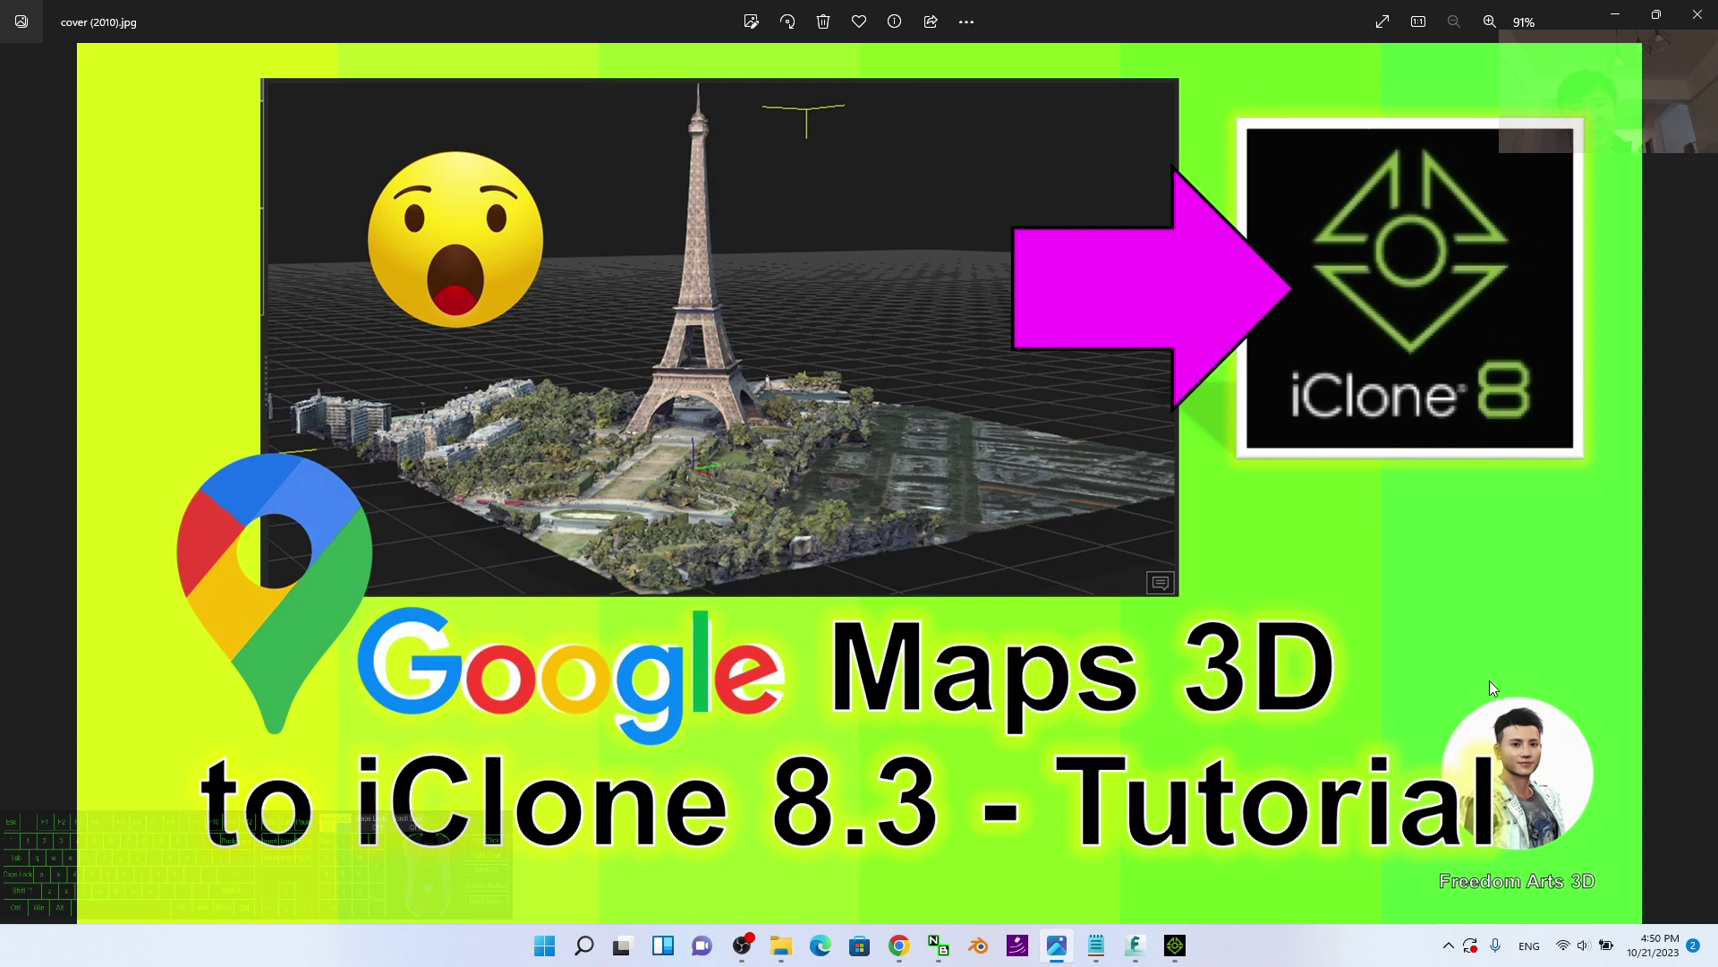
pyautogui.click(970, 554)
pyautogui.click(1186, 948)
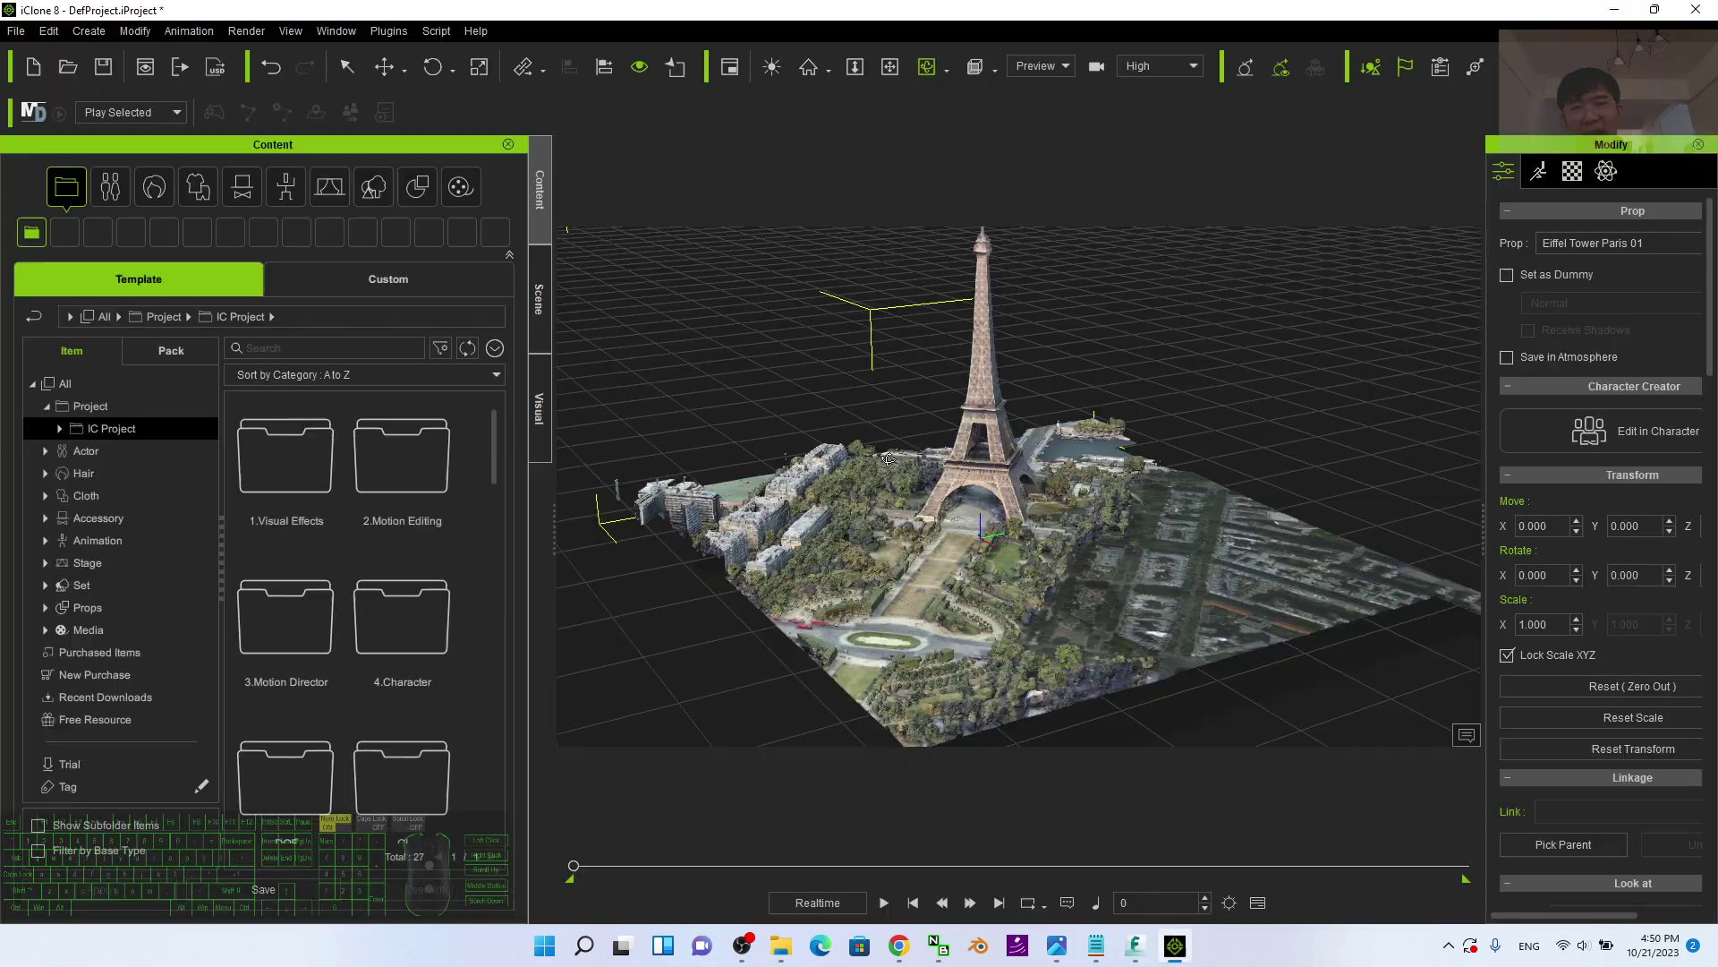
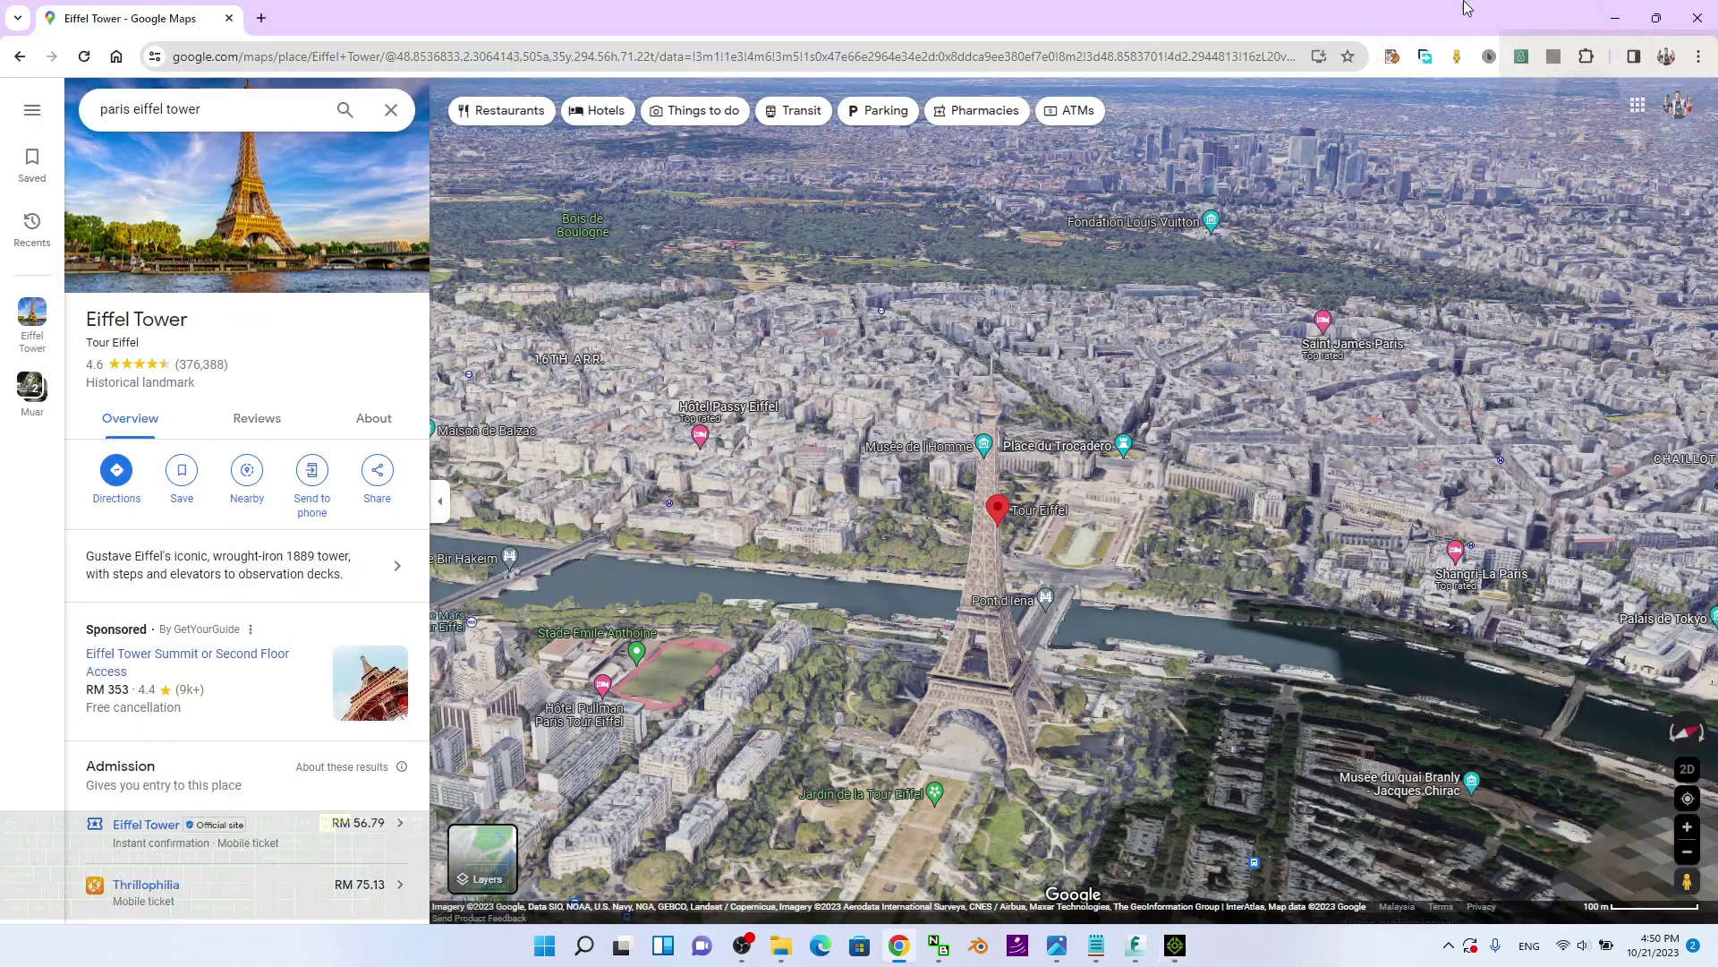
# Step: Review the tutorial cover image and notes.txt, then hide them to reveal File Explorer
pyautogui.click(1620, 23)
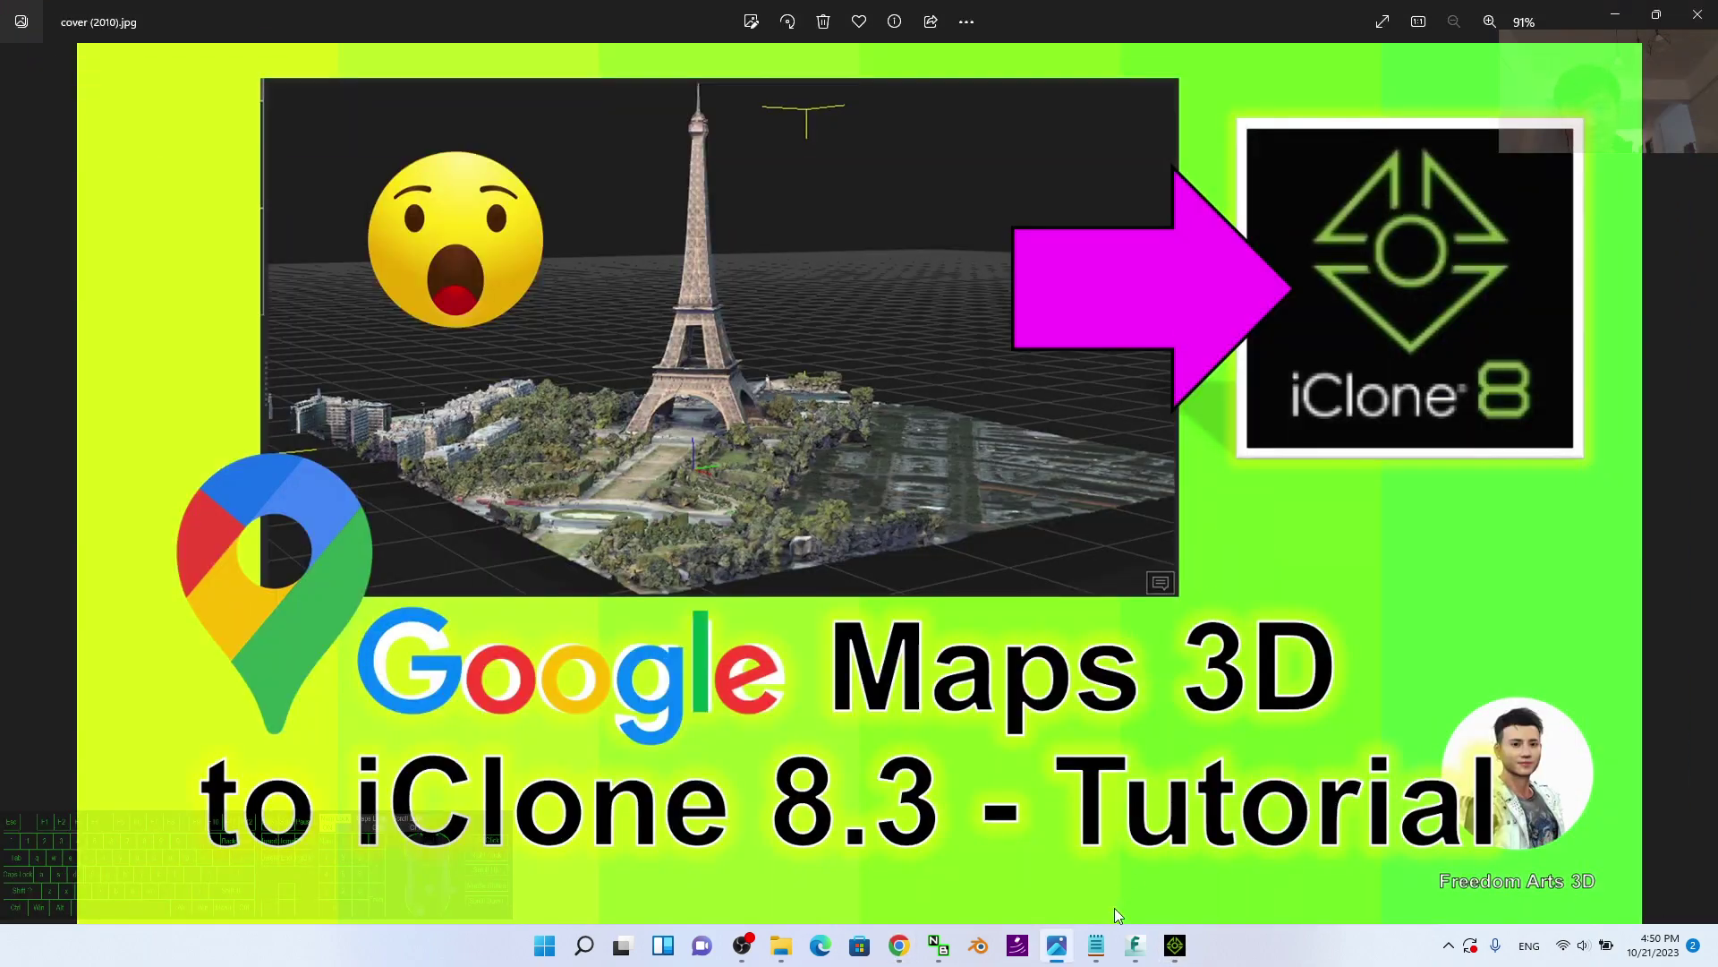
pyautogui.click(1108, 944)
pyautogui.scroll(3)
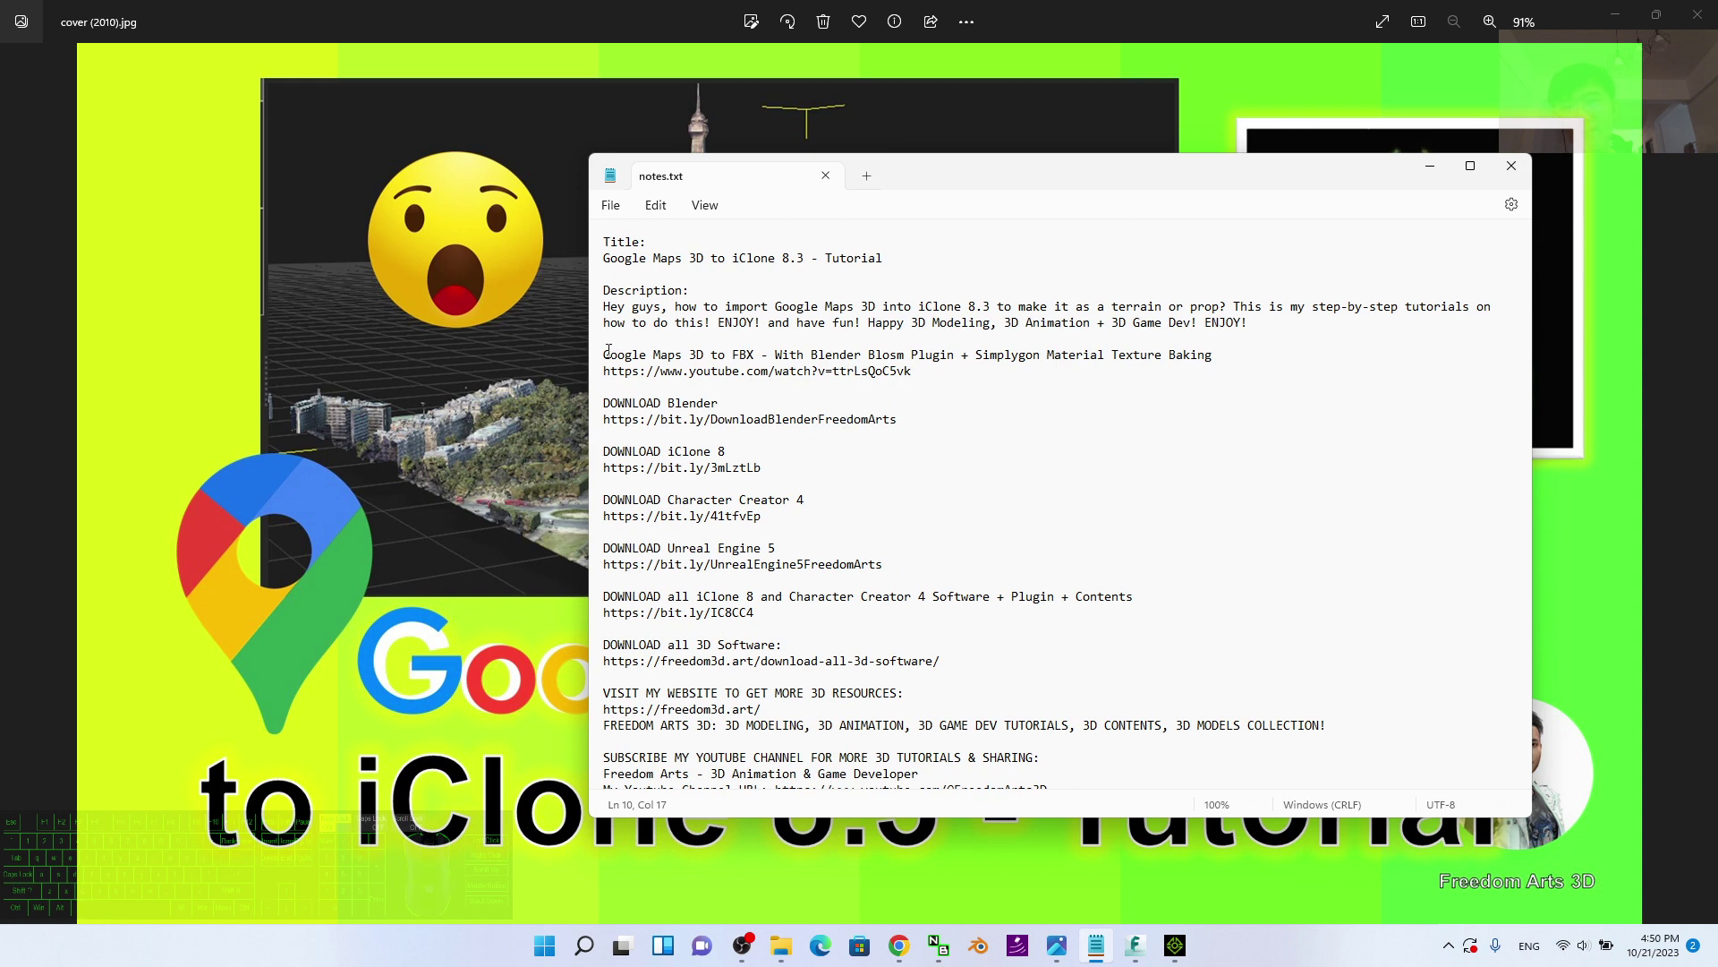
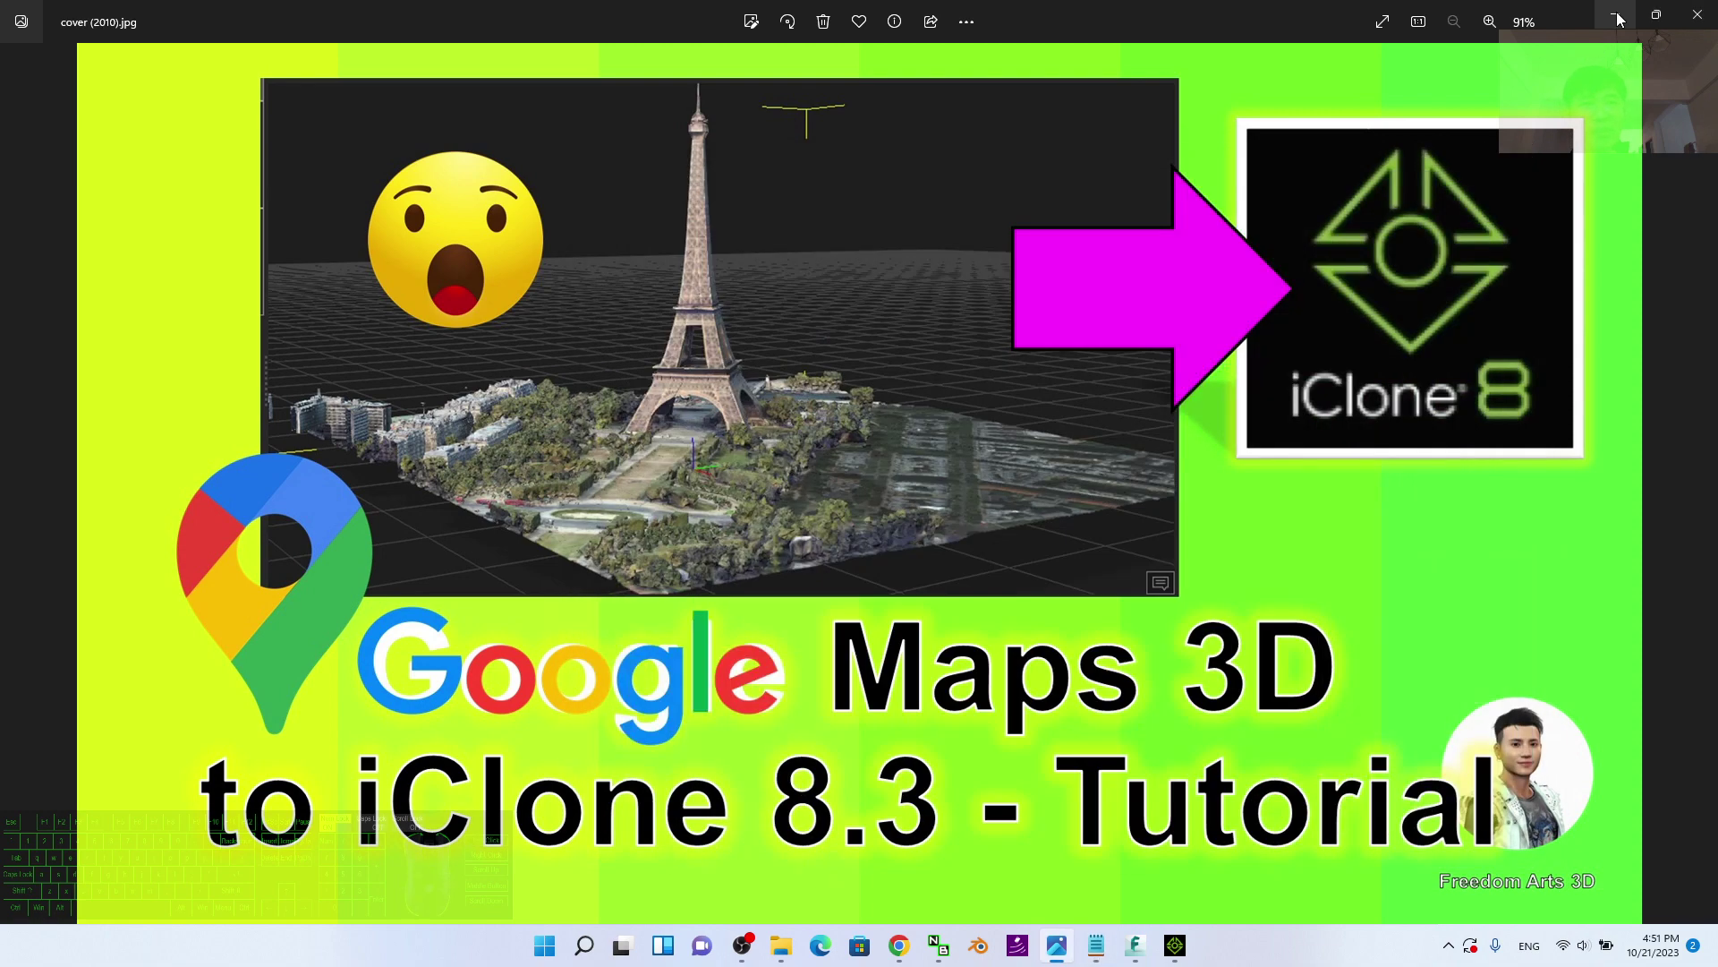
pyautogui.click(1290, 187)
# Step: Clear the desktop and go into the 07 - Final FBX folder
pyautogui.click(1565, 201)
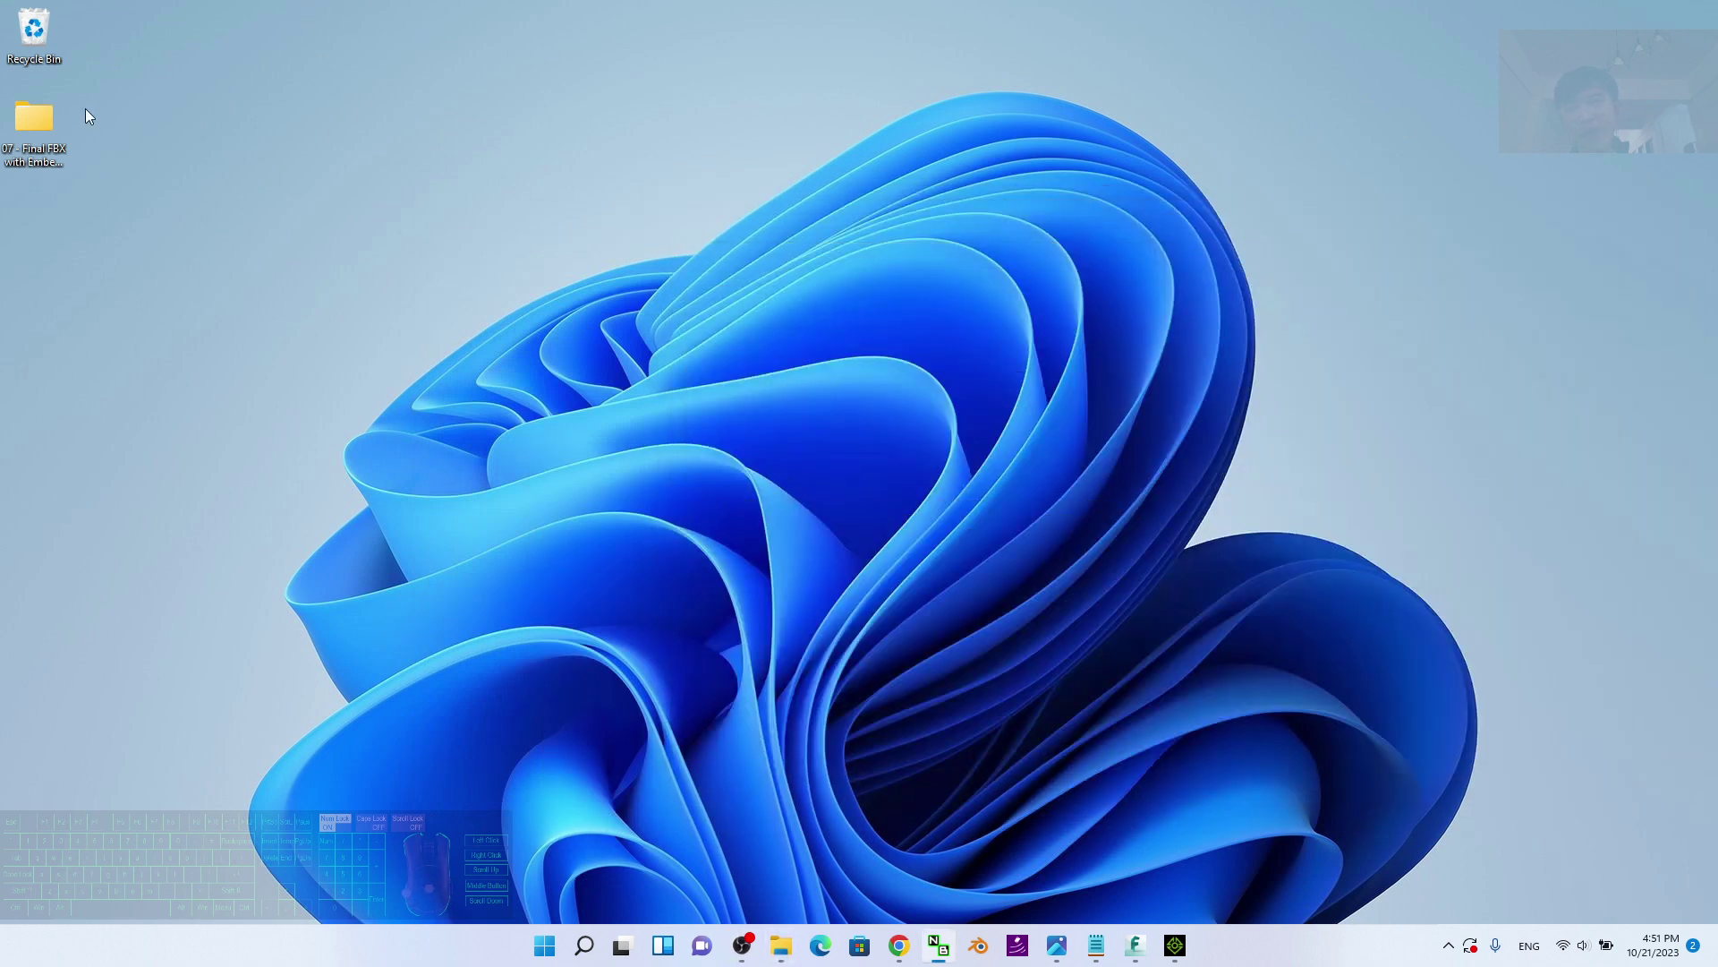
pyautogui.doubleClick(24, 138)
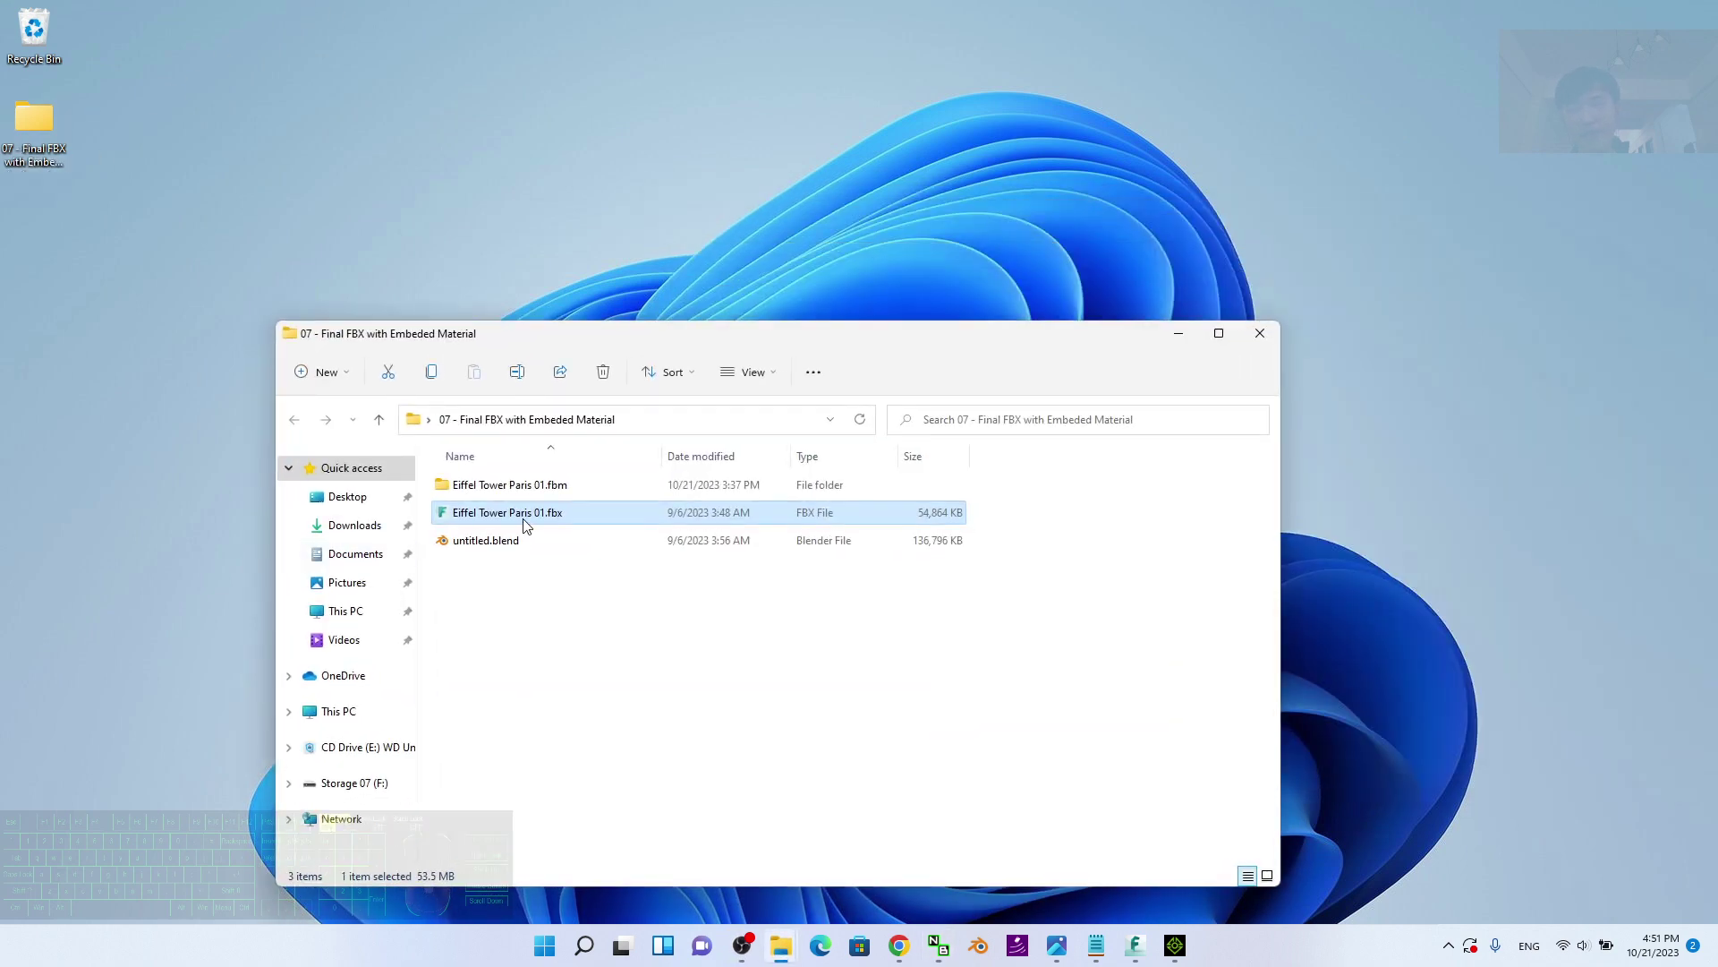
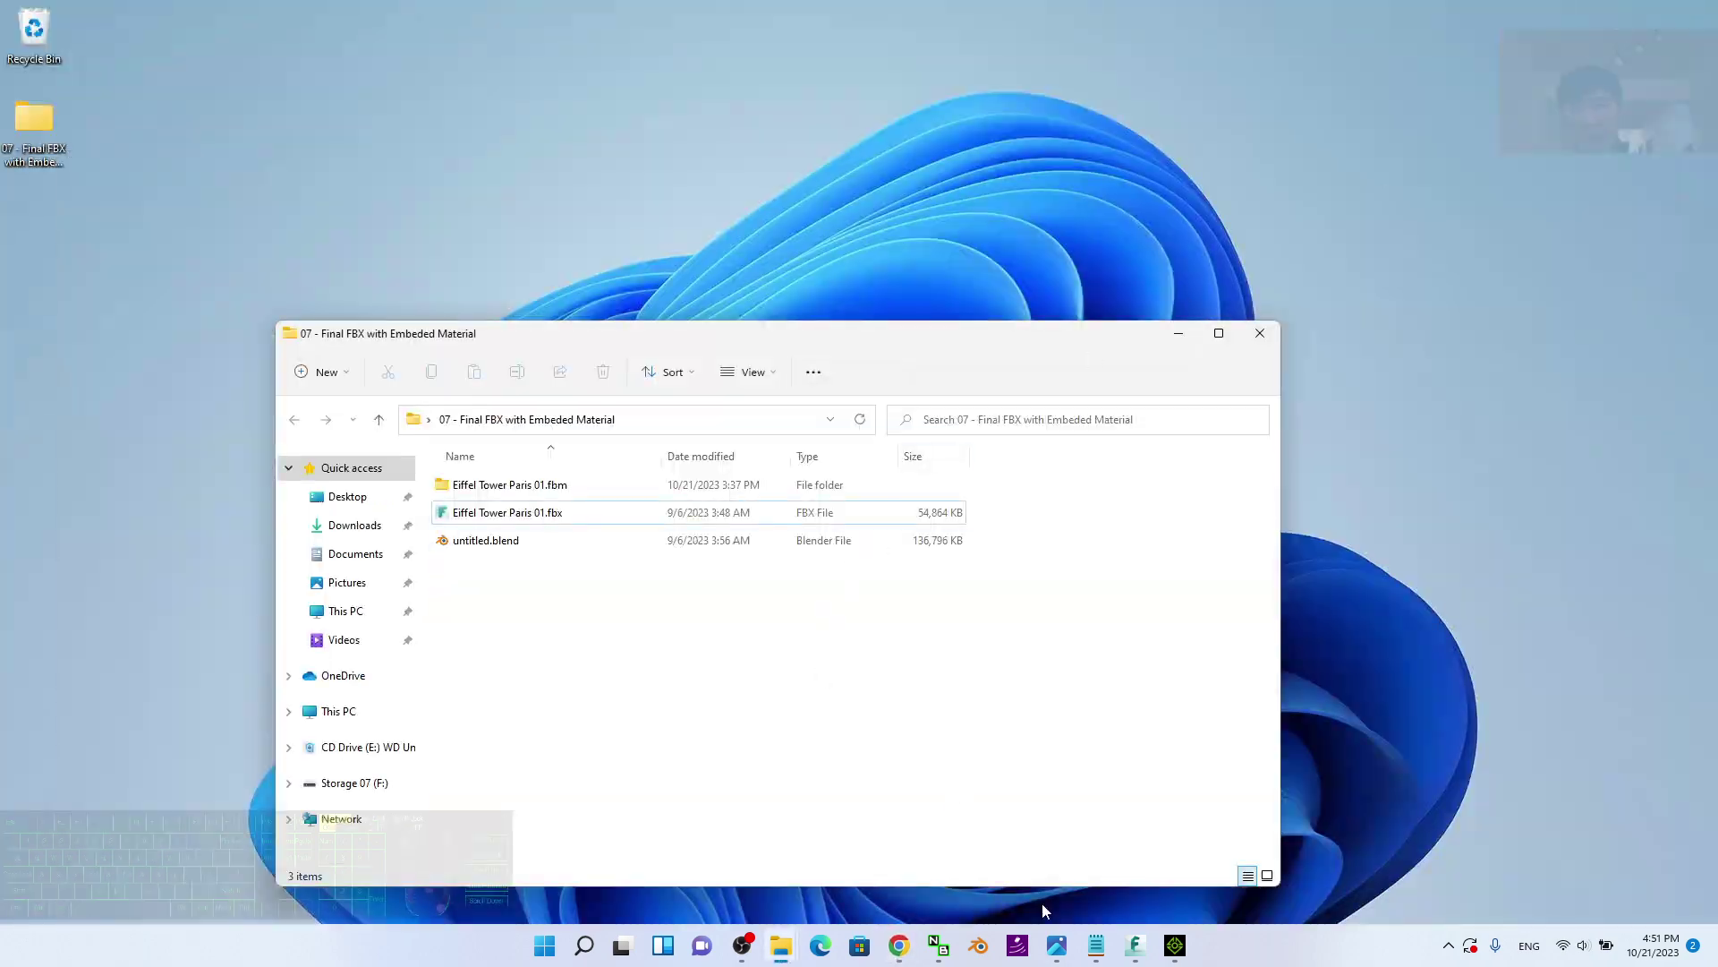
pyautogui.click(1107, 952)
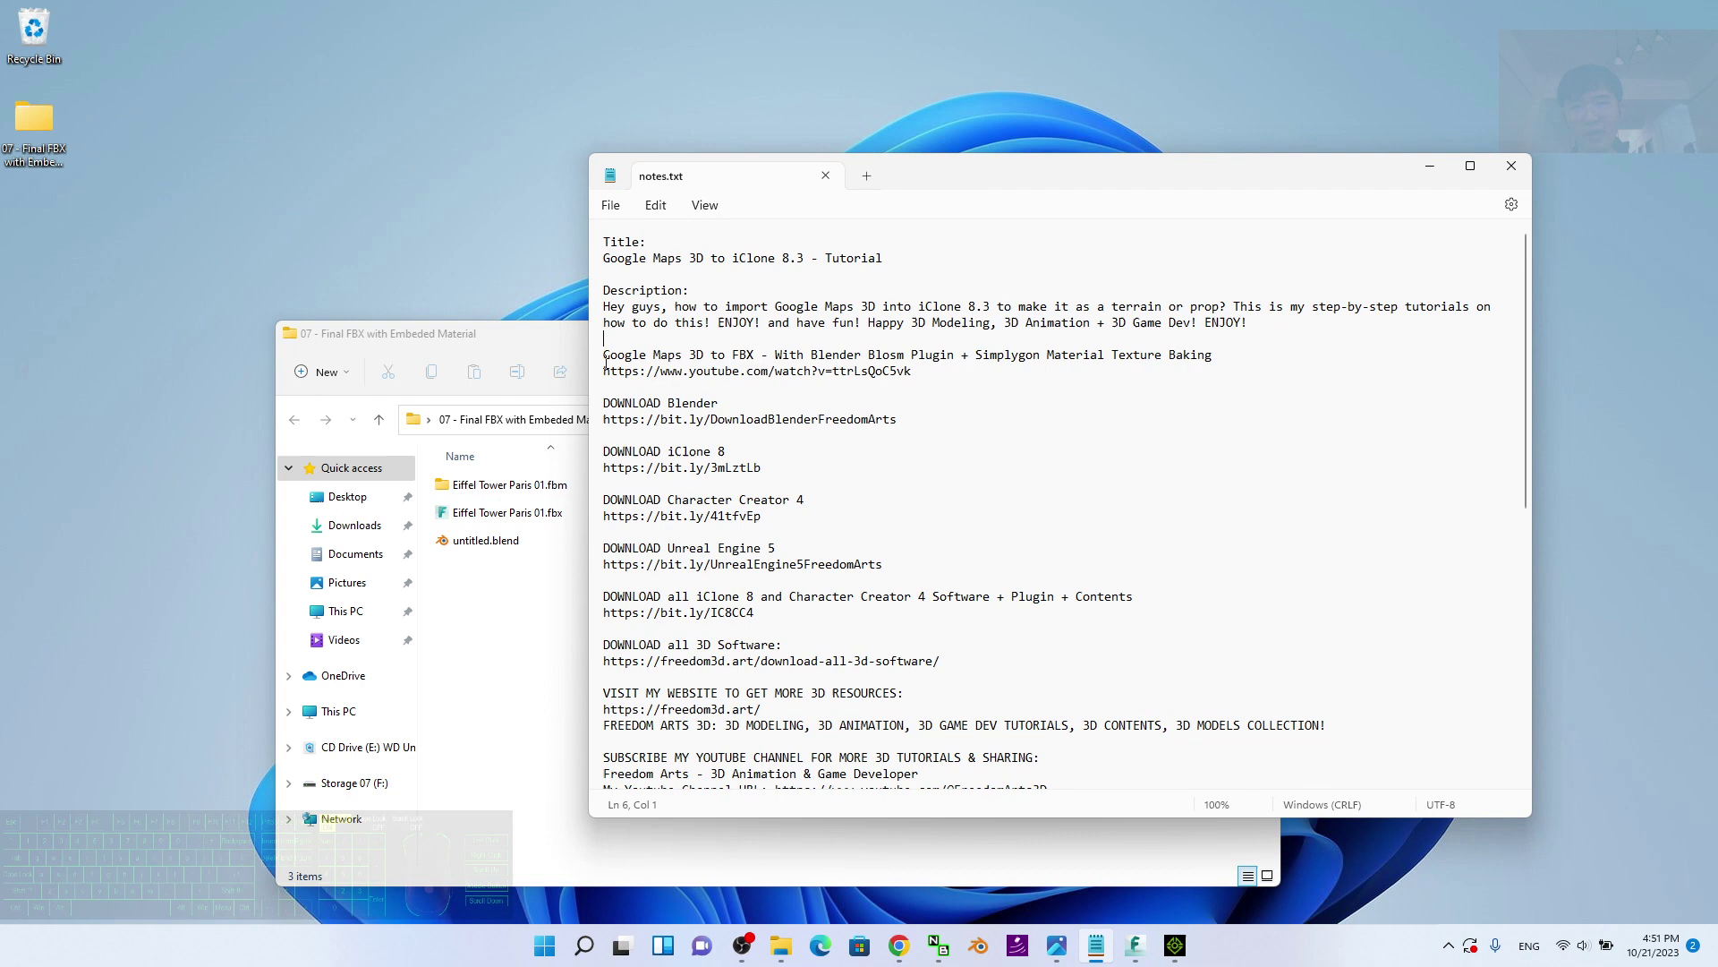
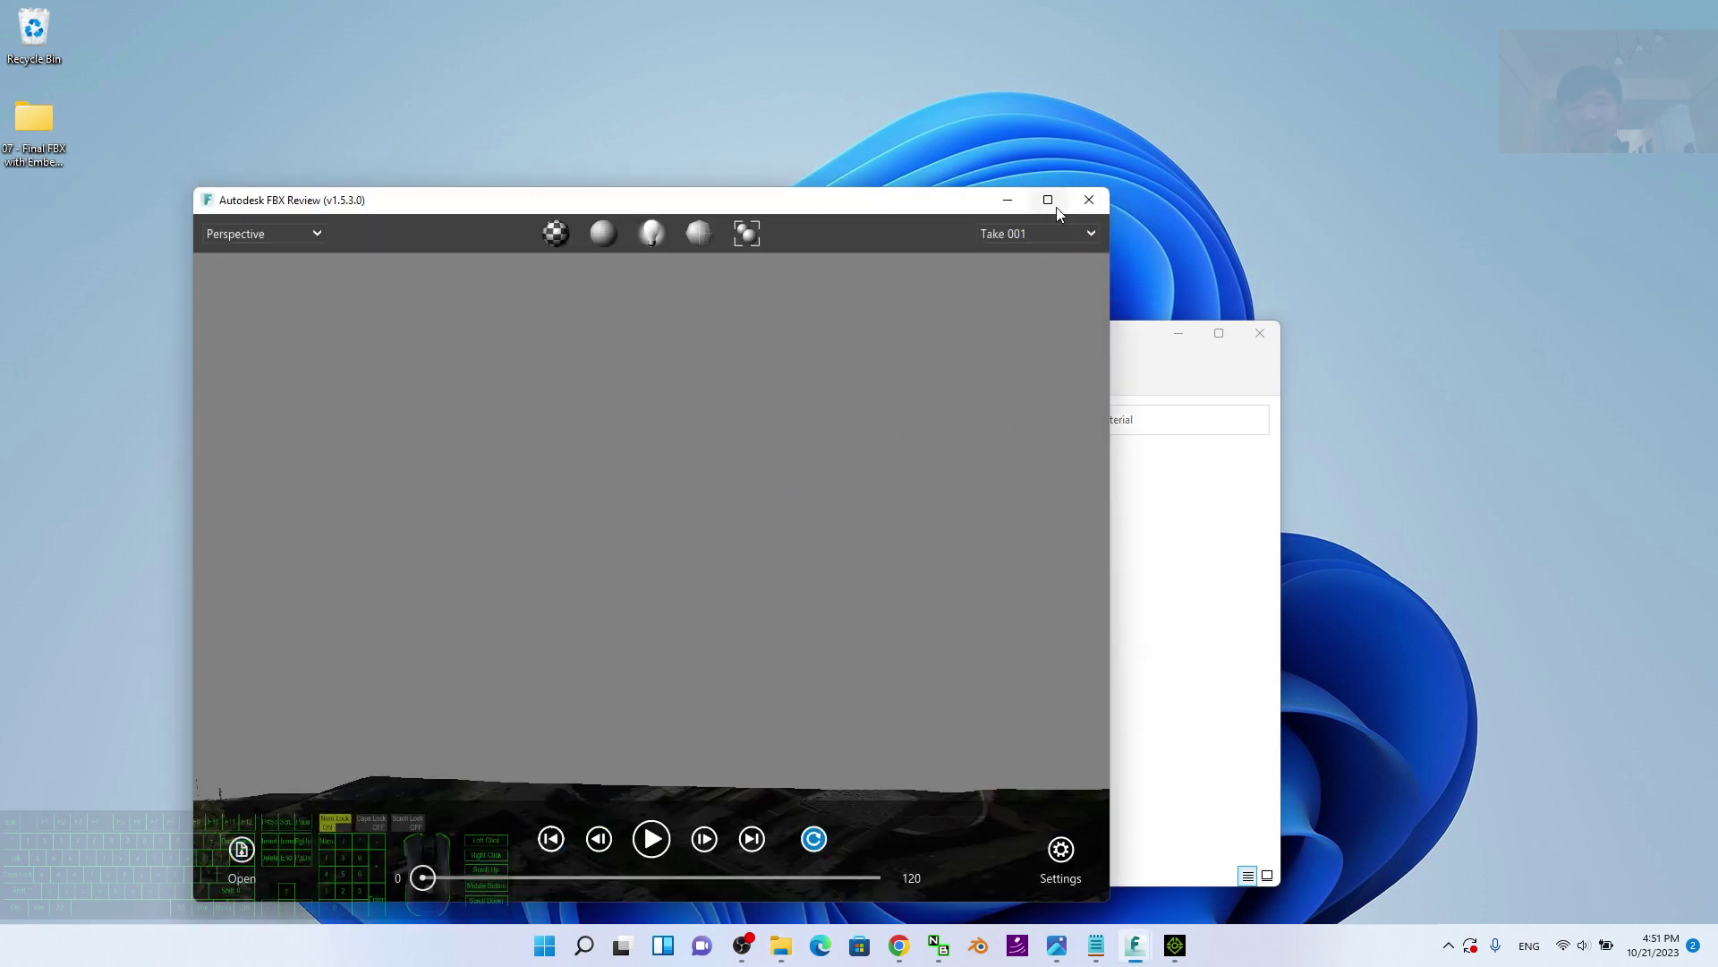
# Step: Preview Eiffel Tower Paris 01.fbx in Autodesk FBX Review, look around it, and close it
pyautogui.click(1062, 215)
pyautogui.scroll(-3)
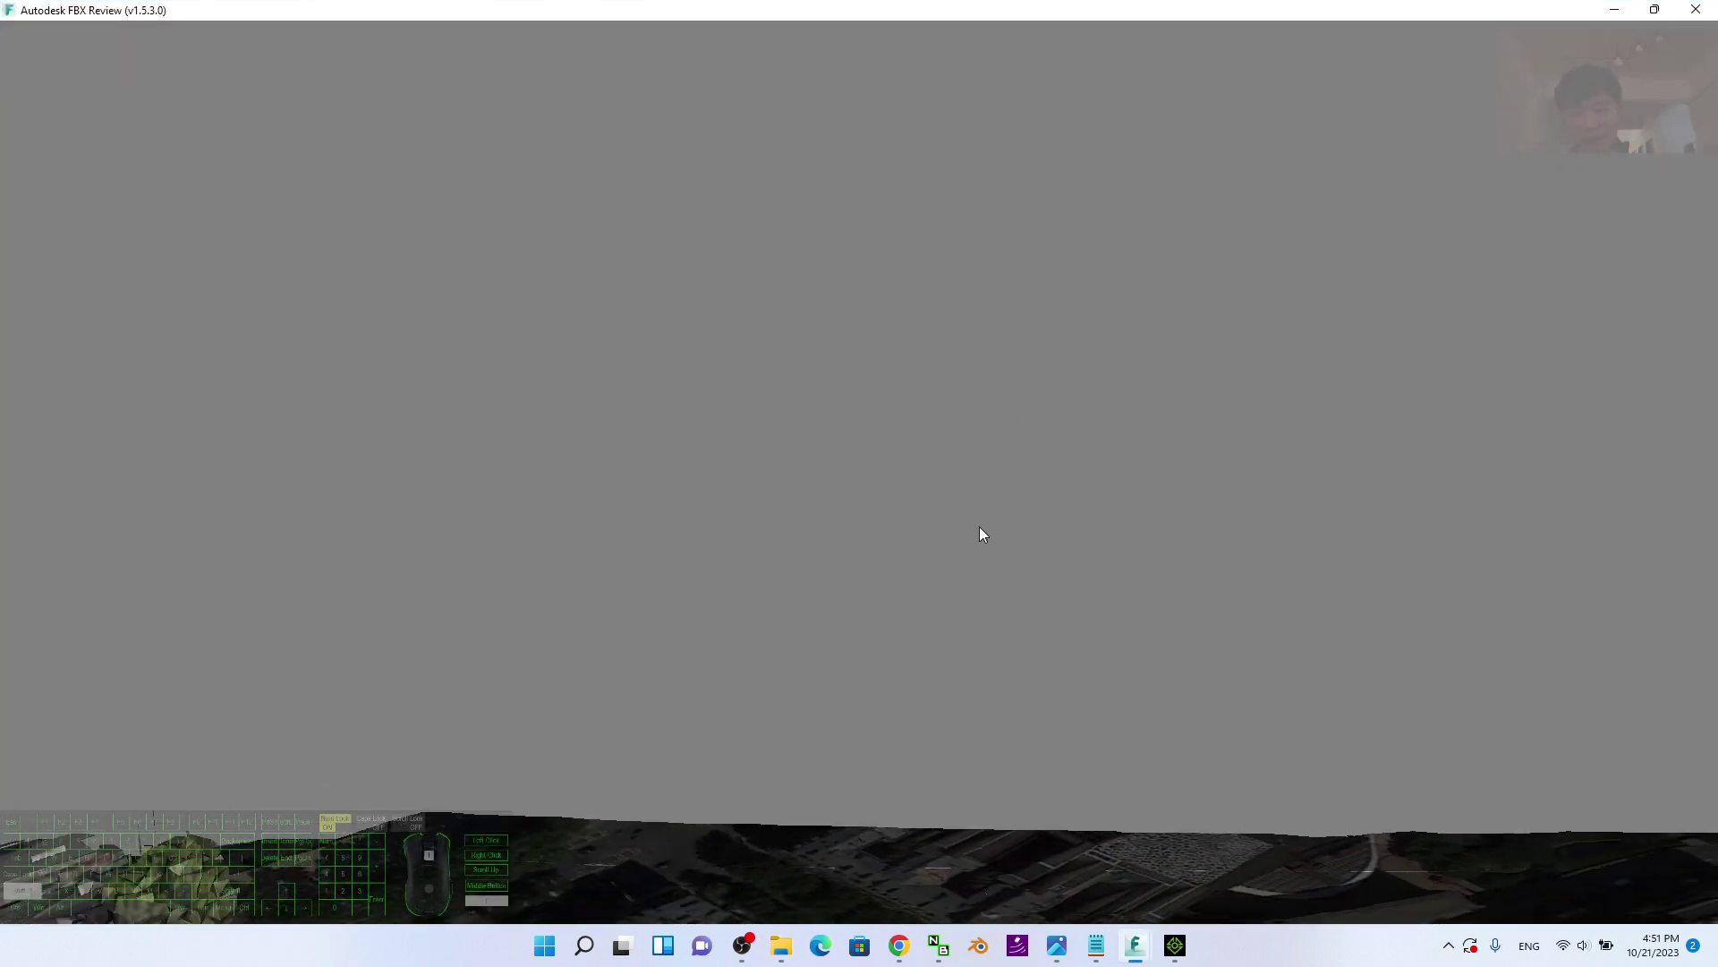
pyautogui.scroll(-3)
pyautogui.moveTo(971, 595); pyautogui.dragTo(861, 612)
pyautogui.click(1641, 8)
pyautogui.click(1095, 208)
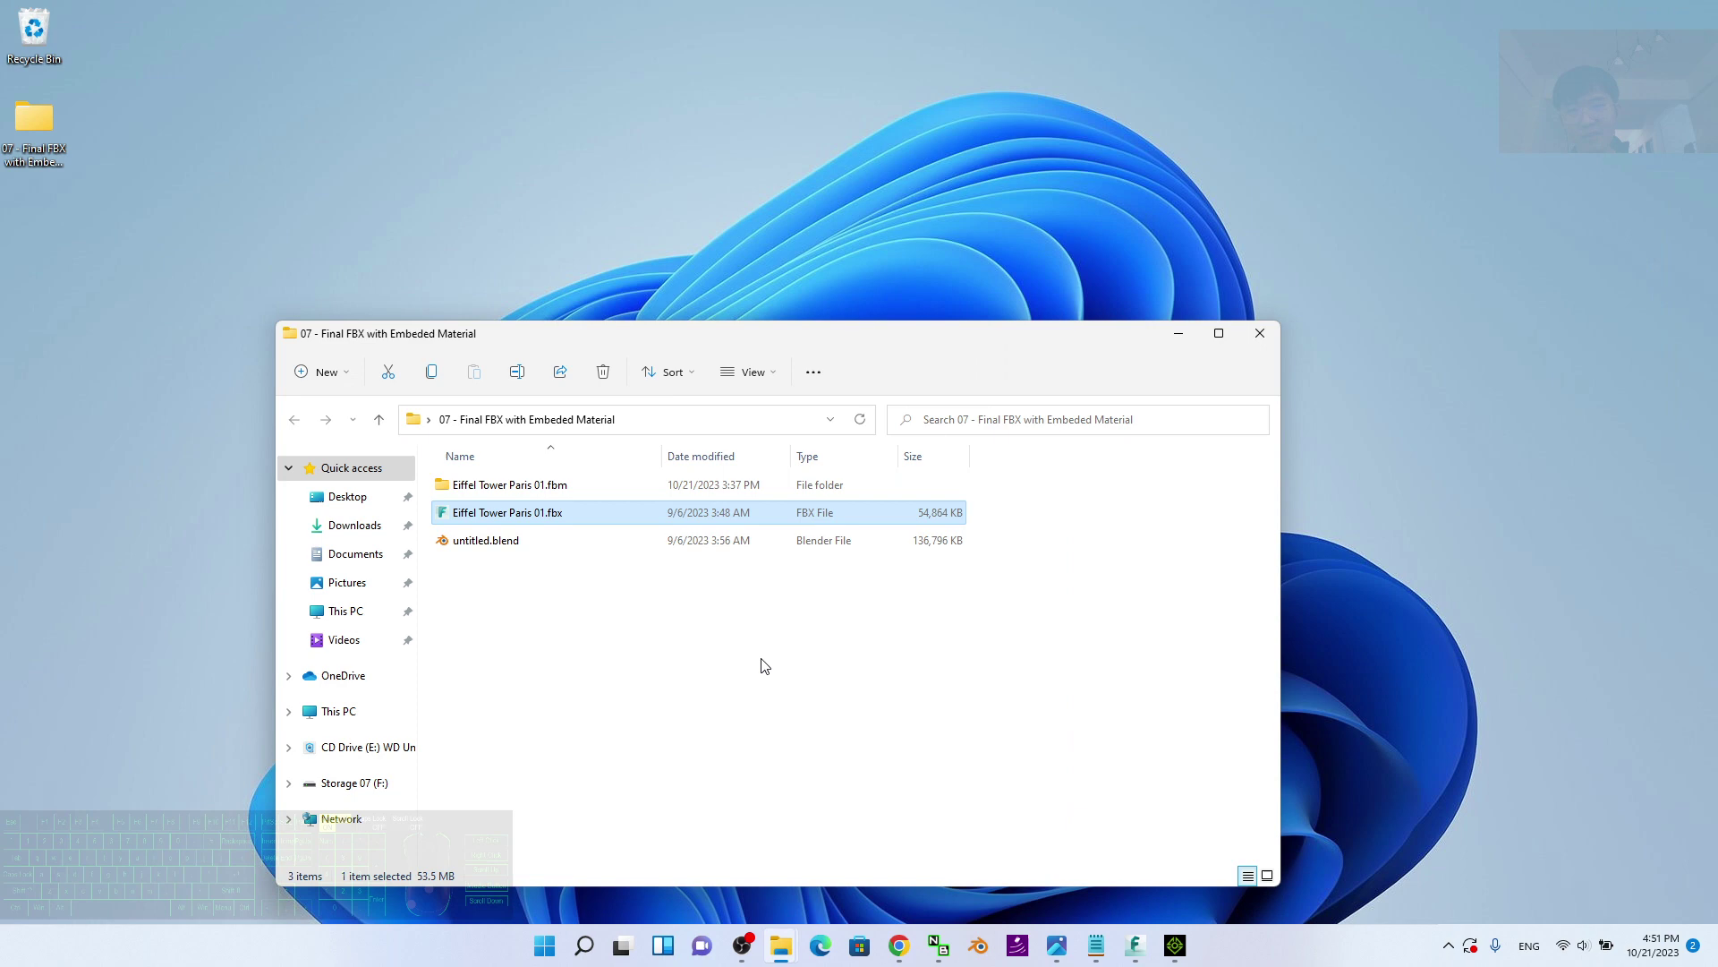
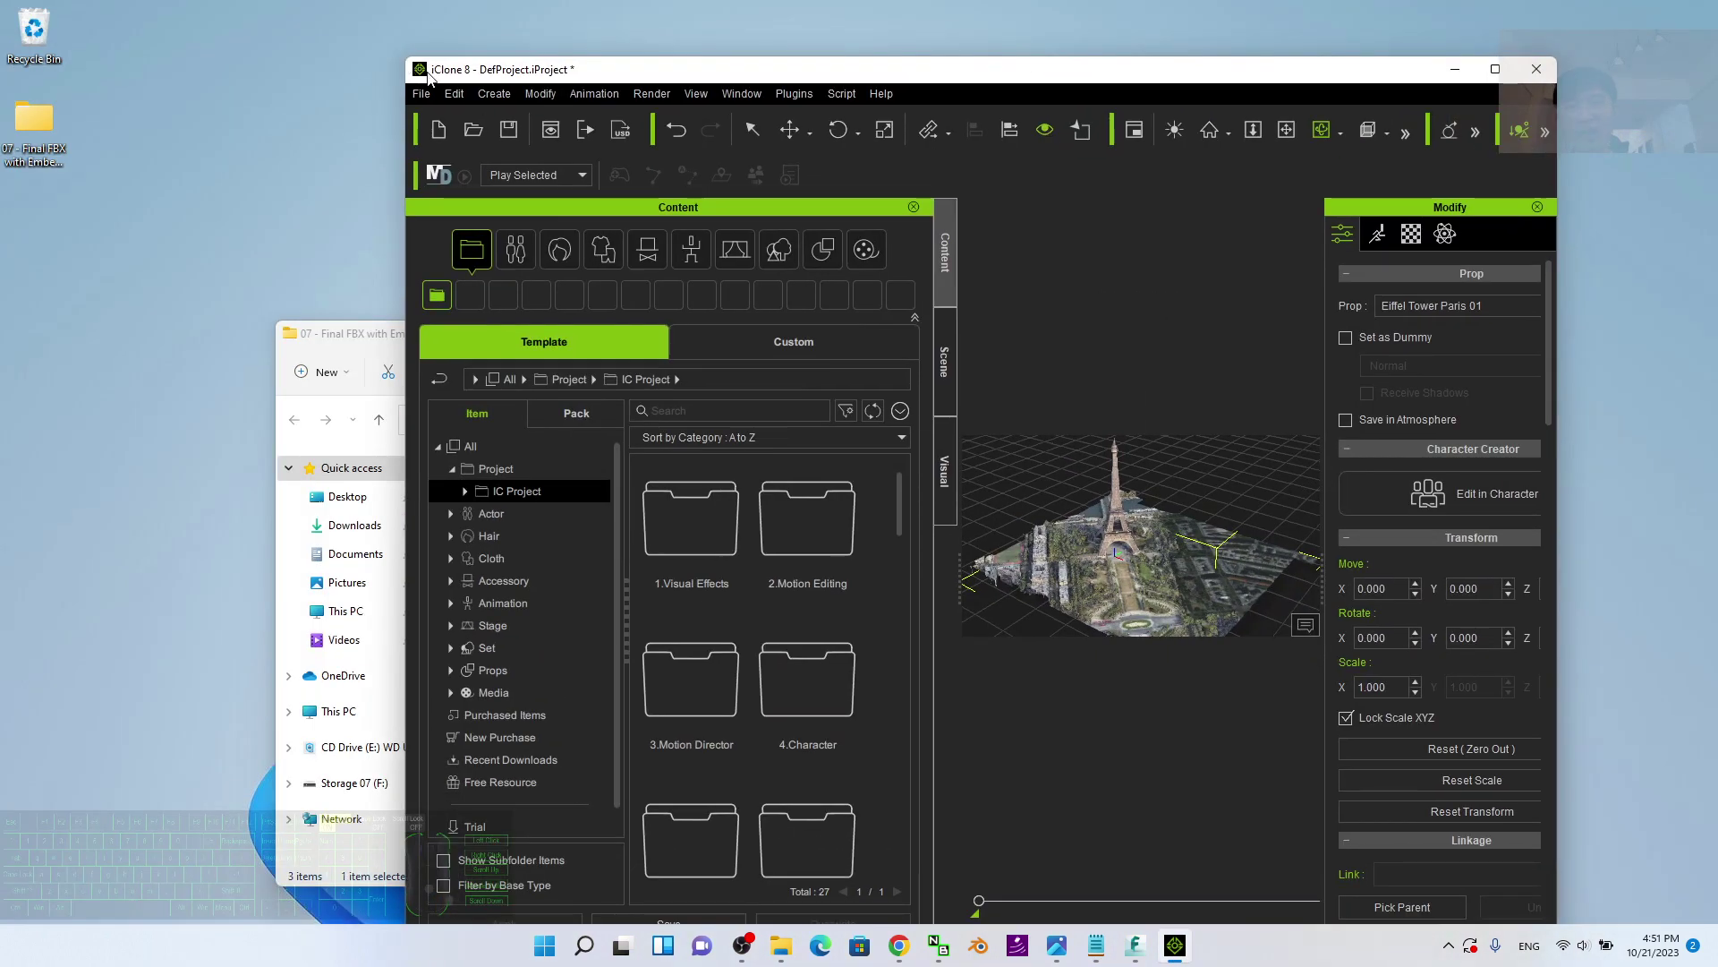
# Step: Start a new project without saving and import Eiffel Tower Paris 01.fbx as a prop
pyautogui.click(437, 137)
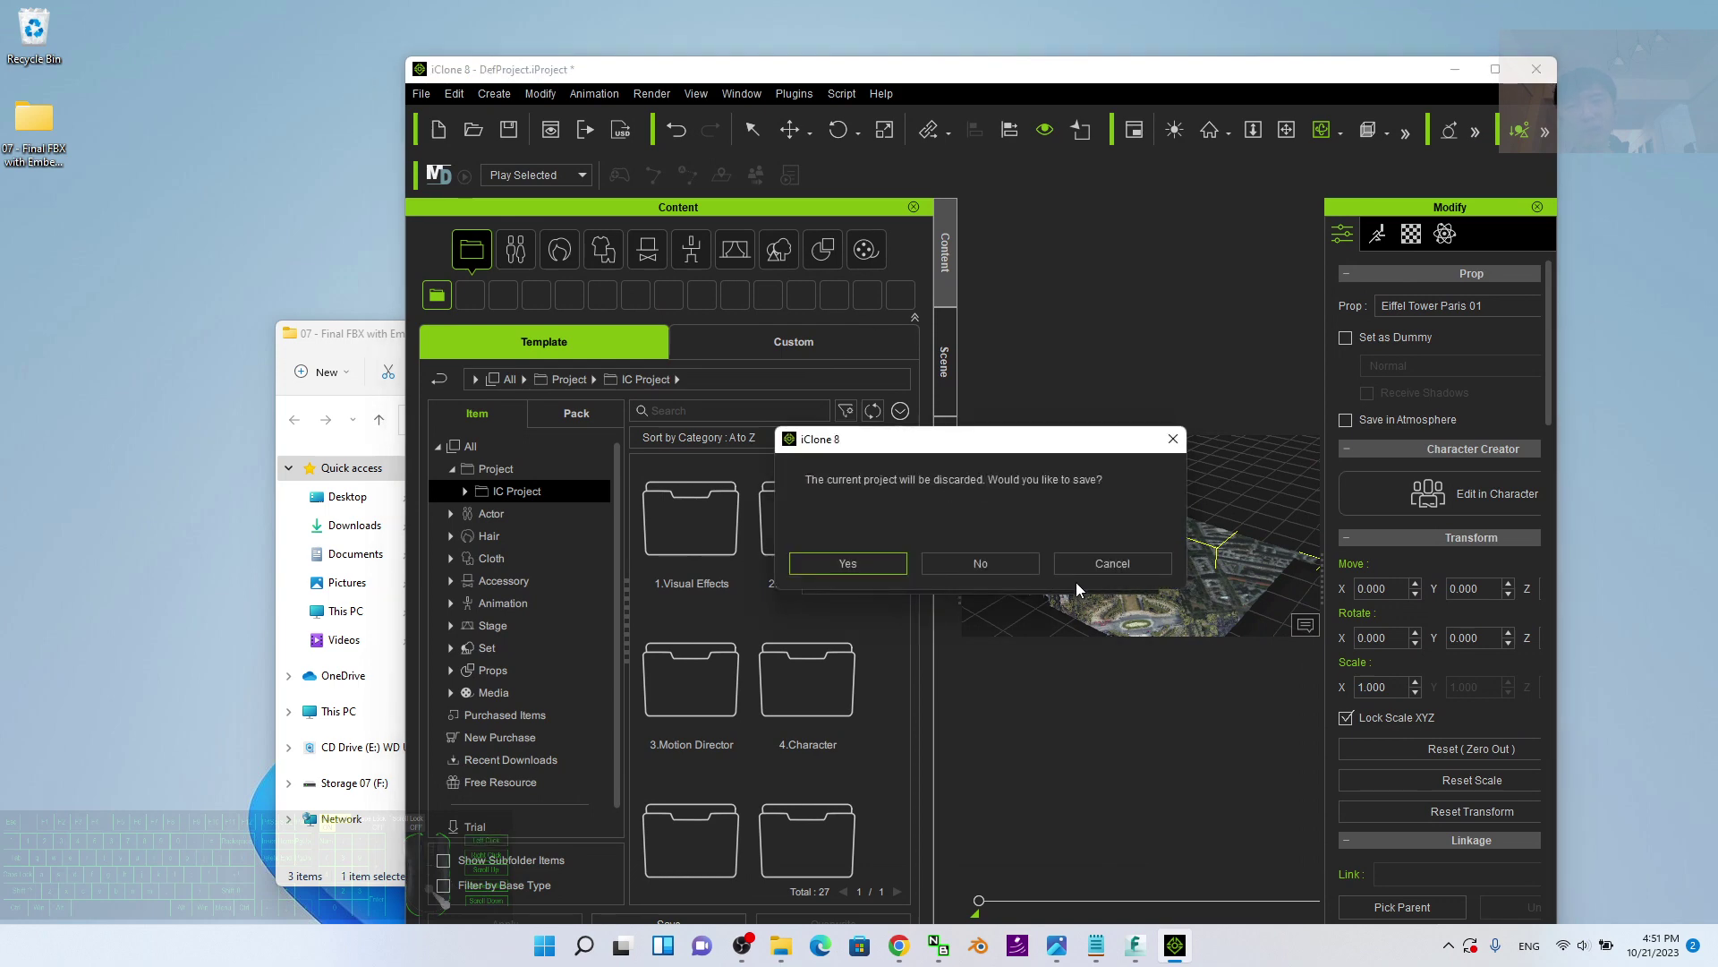
pyautogui.click(996, 570)
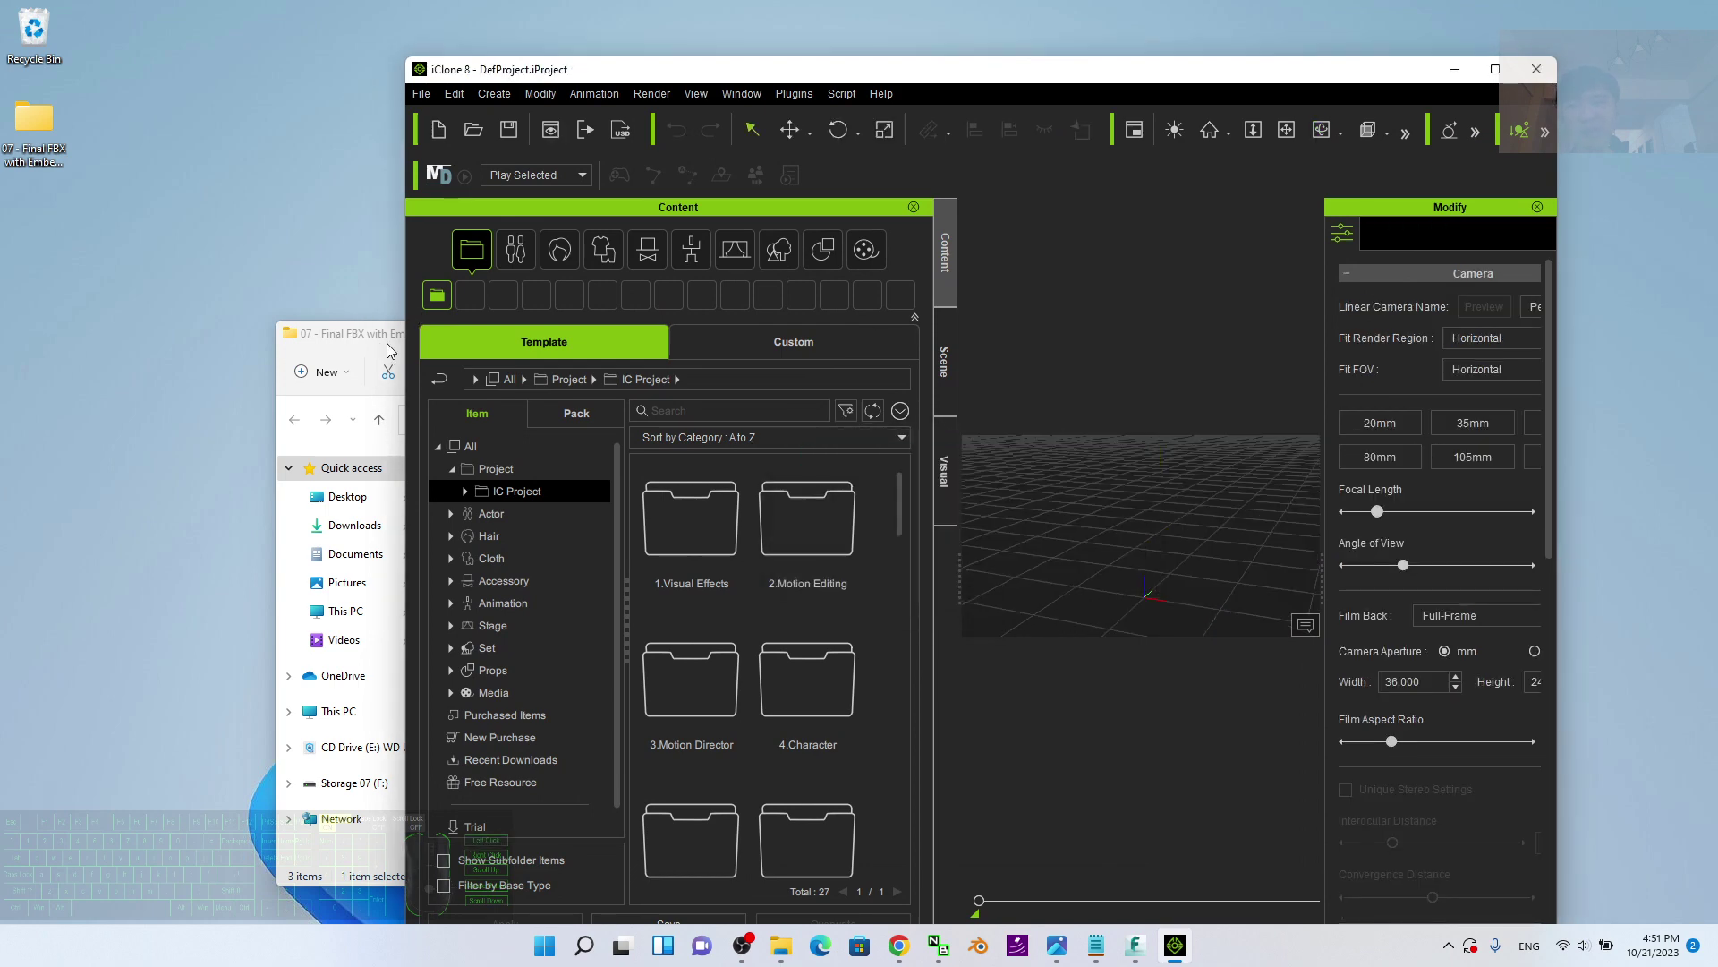
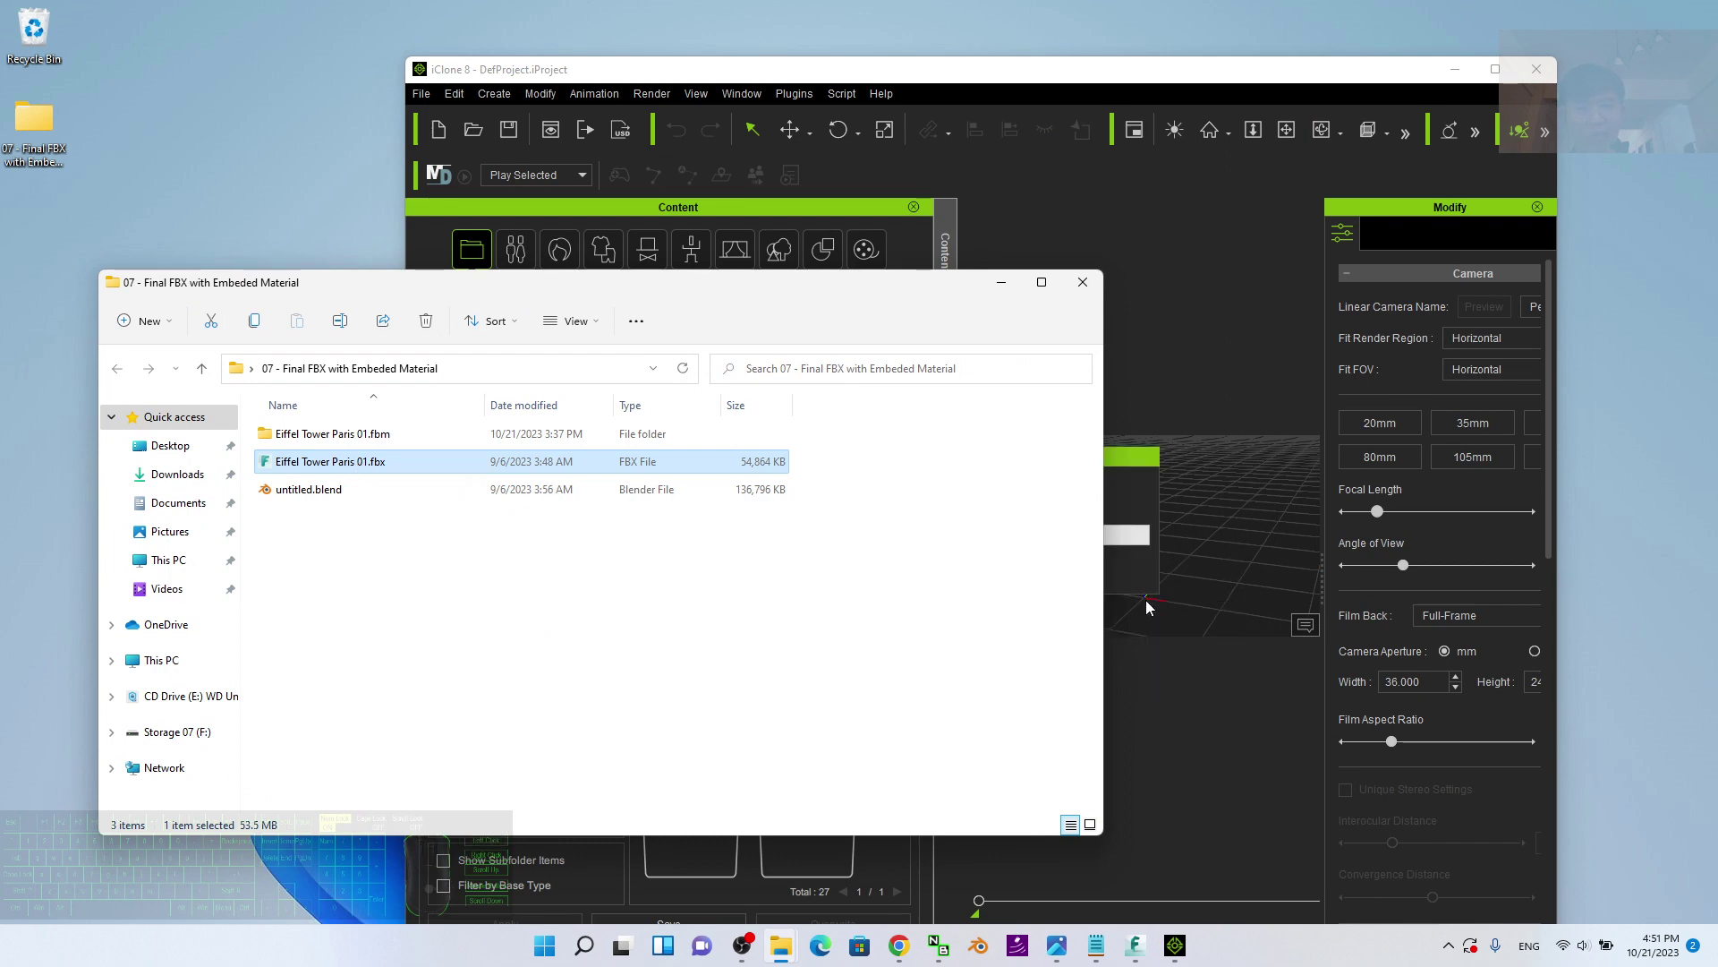
pyautogui.click(1346, 84)
pyautogui.click(1000, 299)
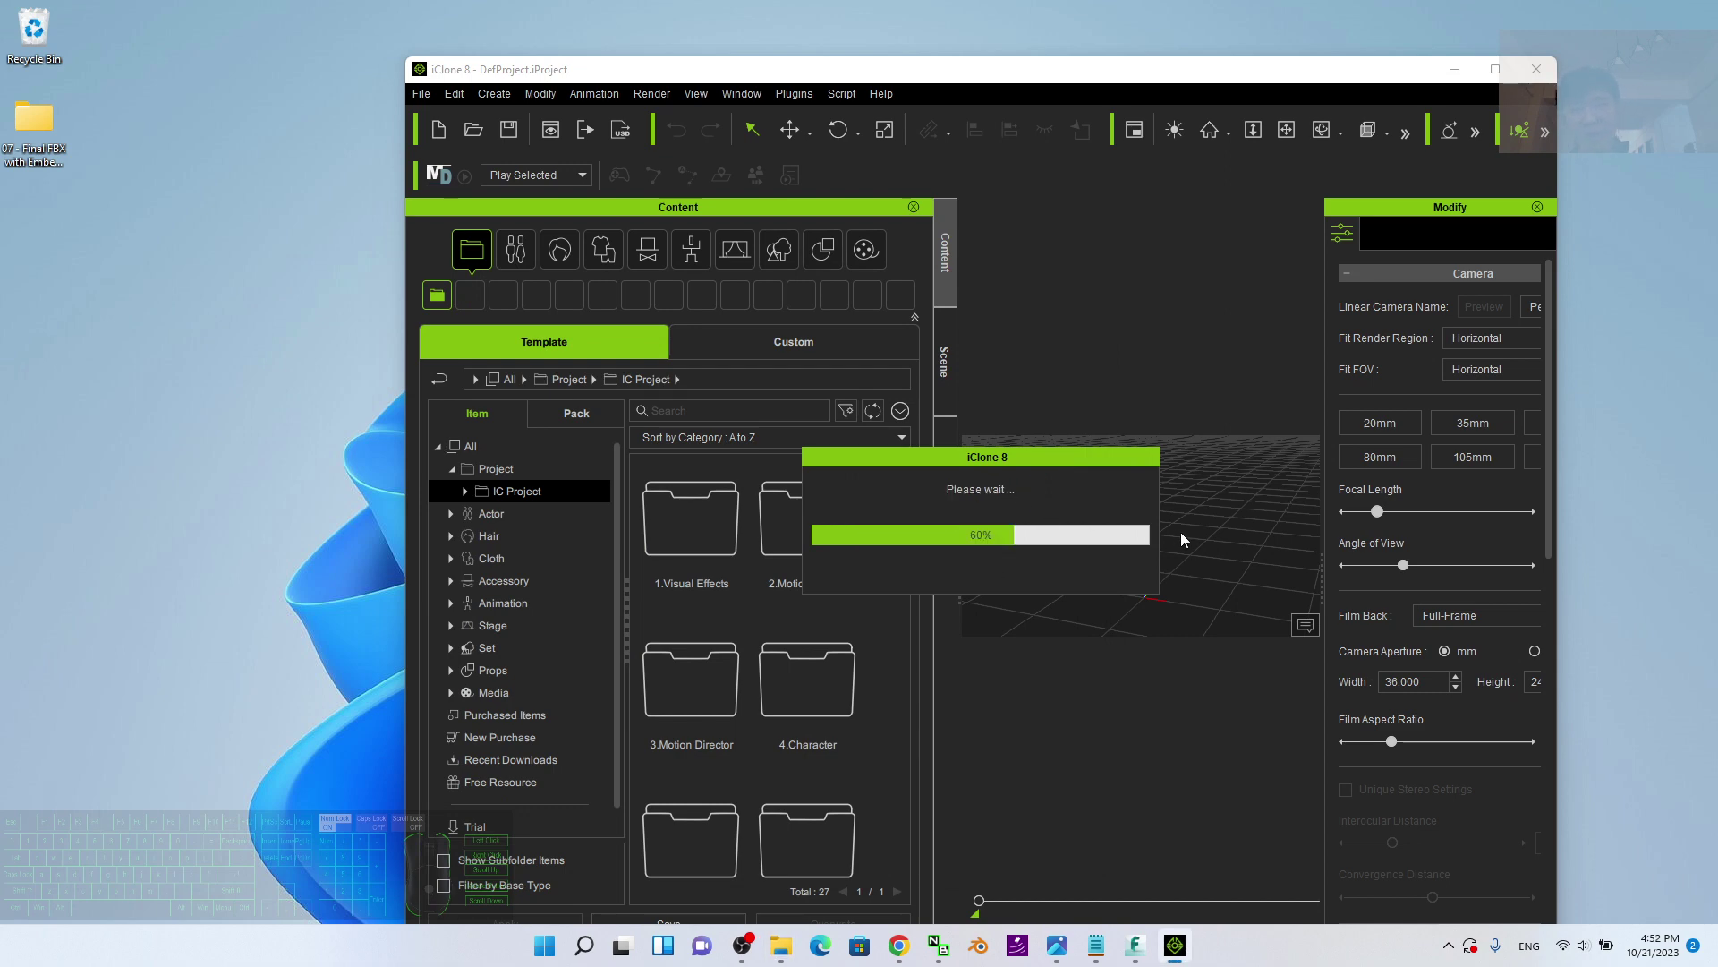
pyautogui.click(1503, 78)
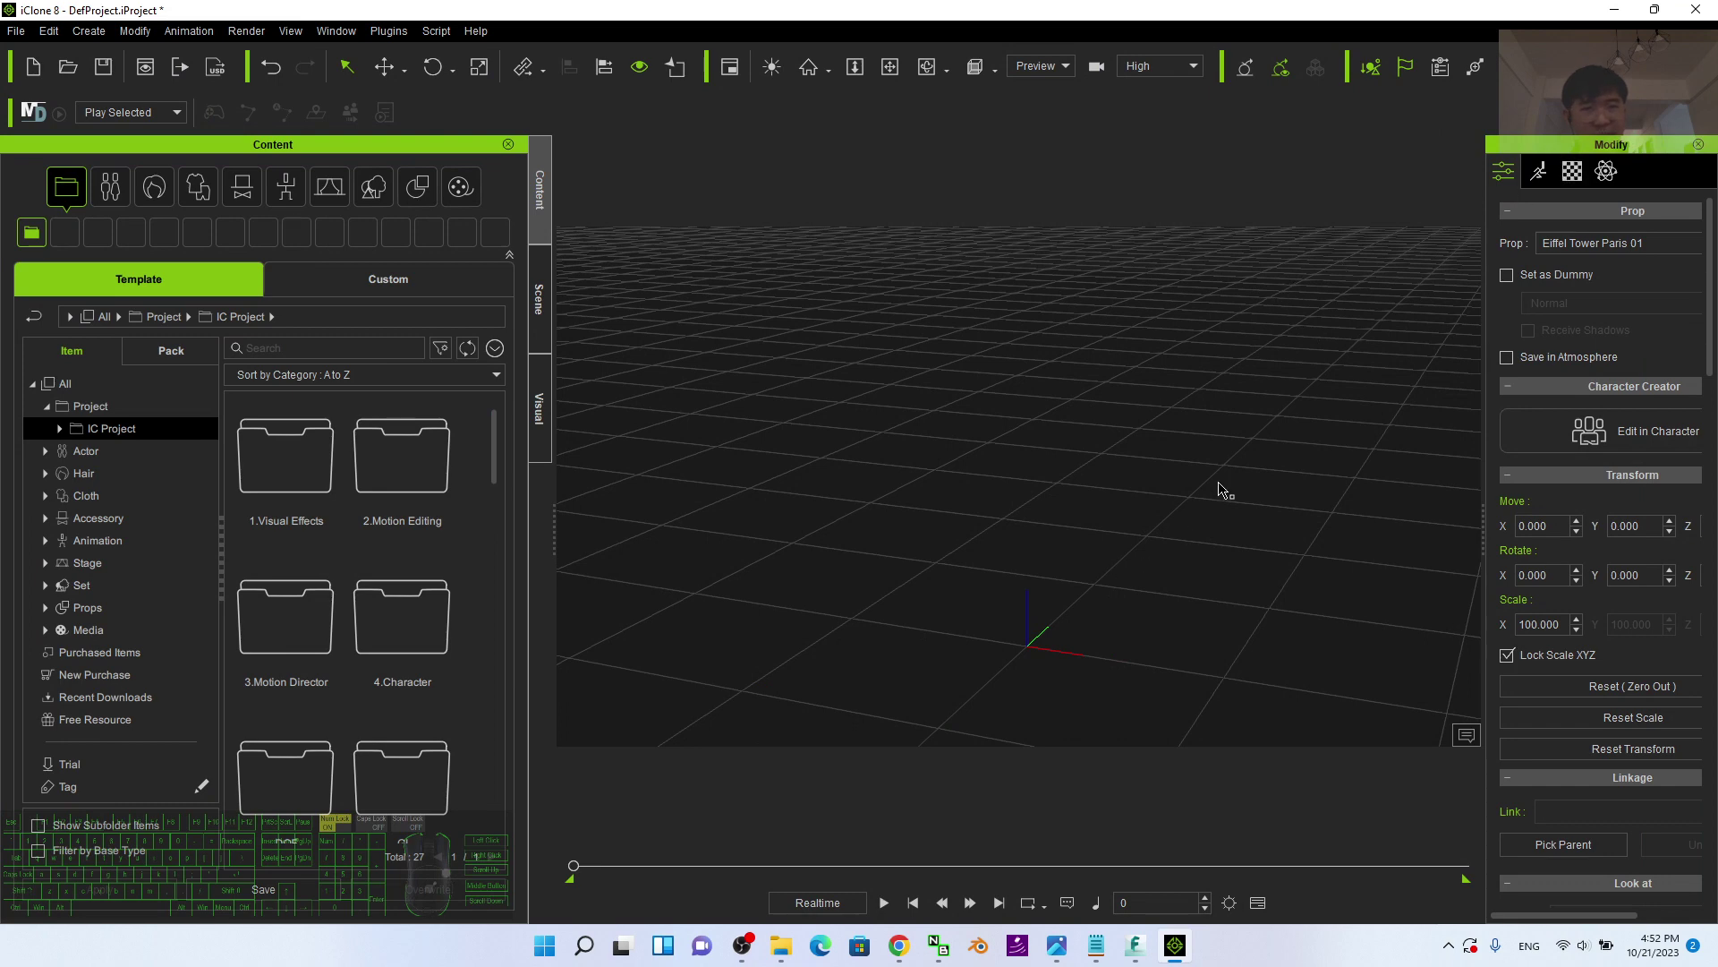
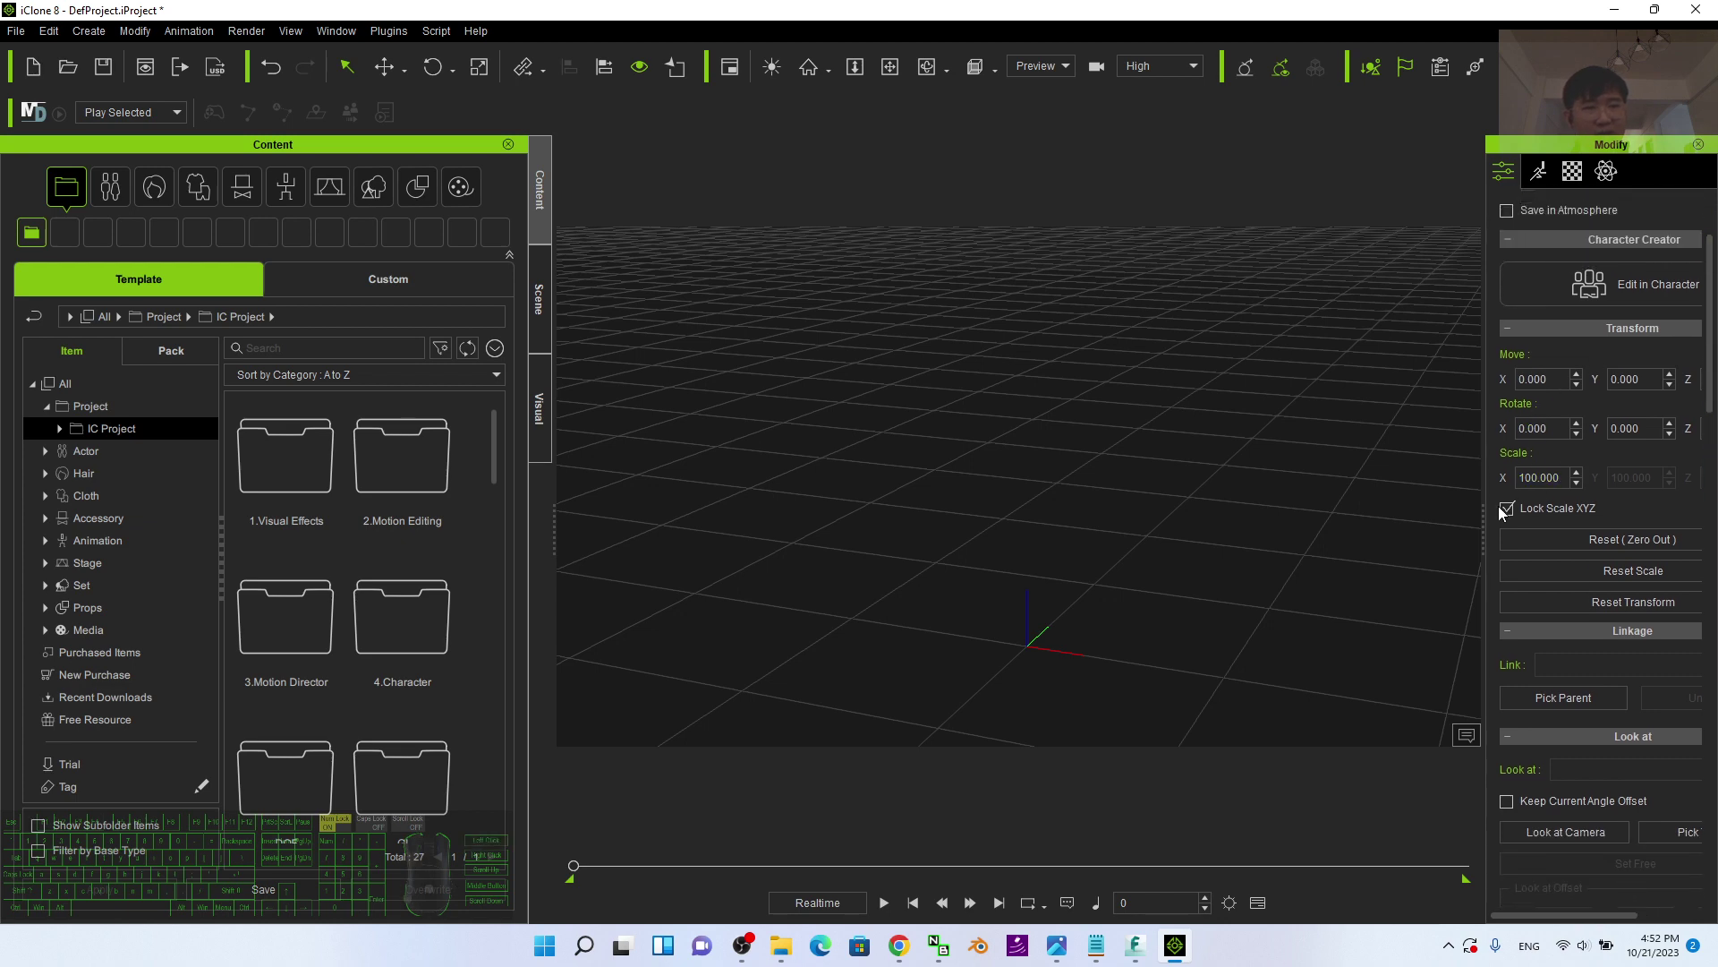
# Step: Change the prop's locked XYZ scale from 100 to 1 so the textured tower and terrain appear
pyautogui.click(1511, 519)
pyautogui.click(1513, 512)
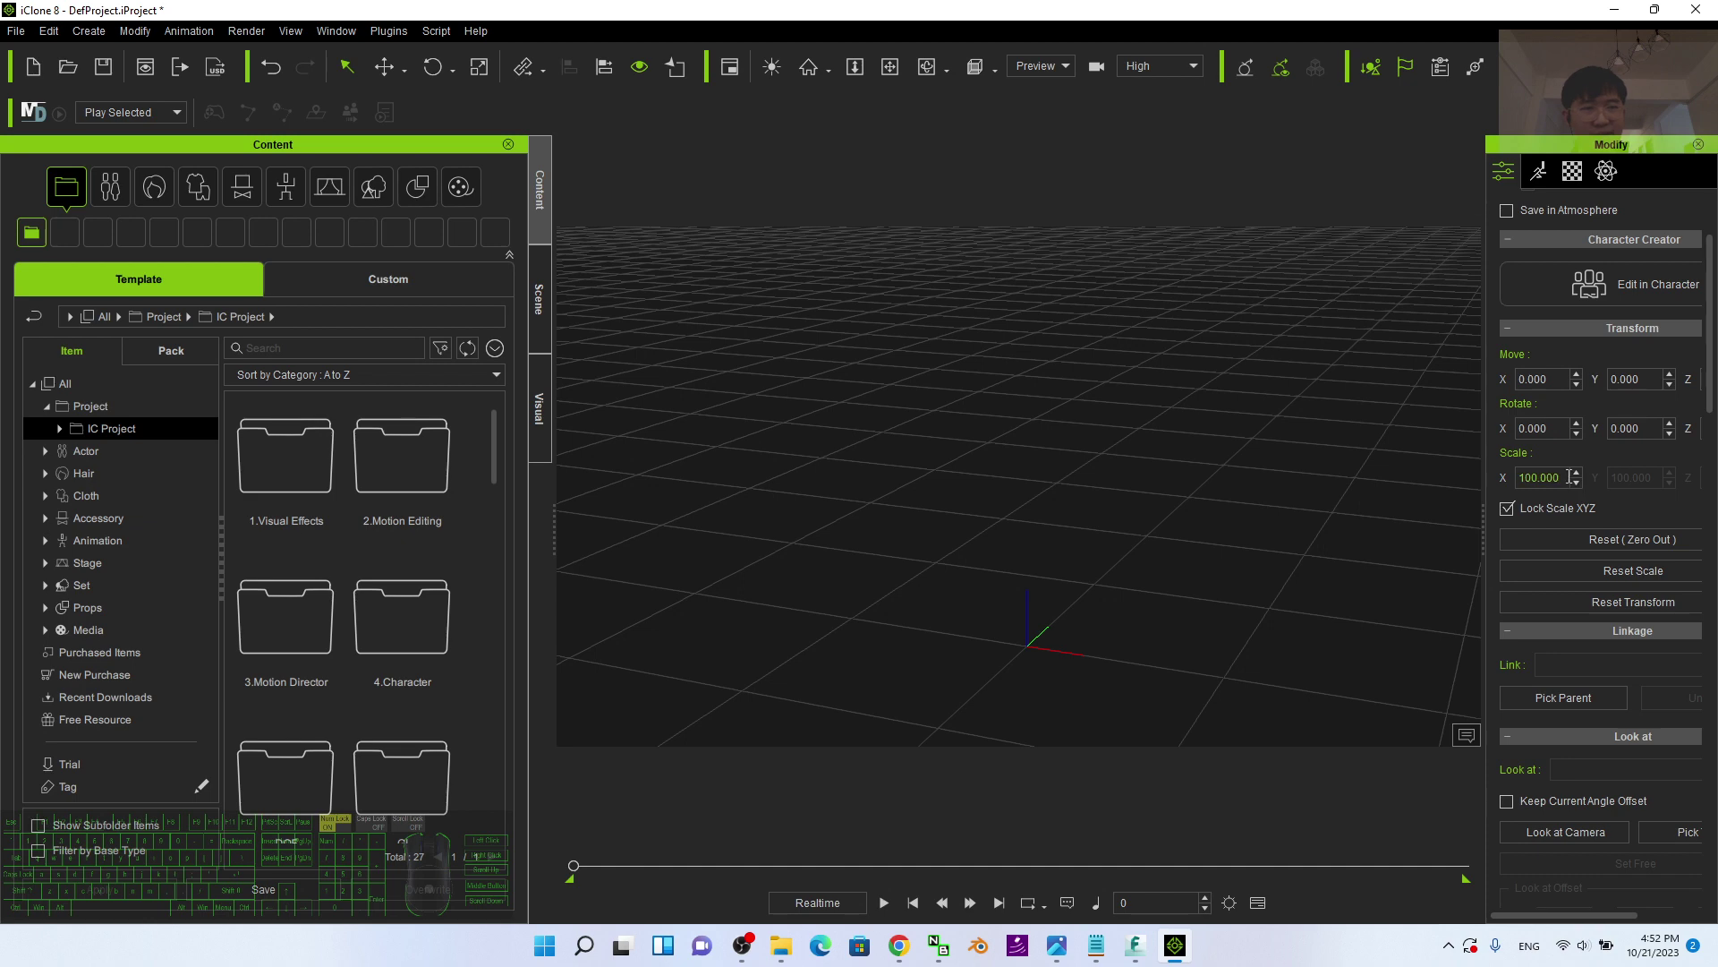
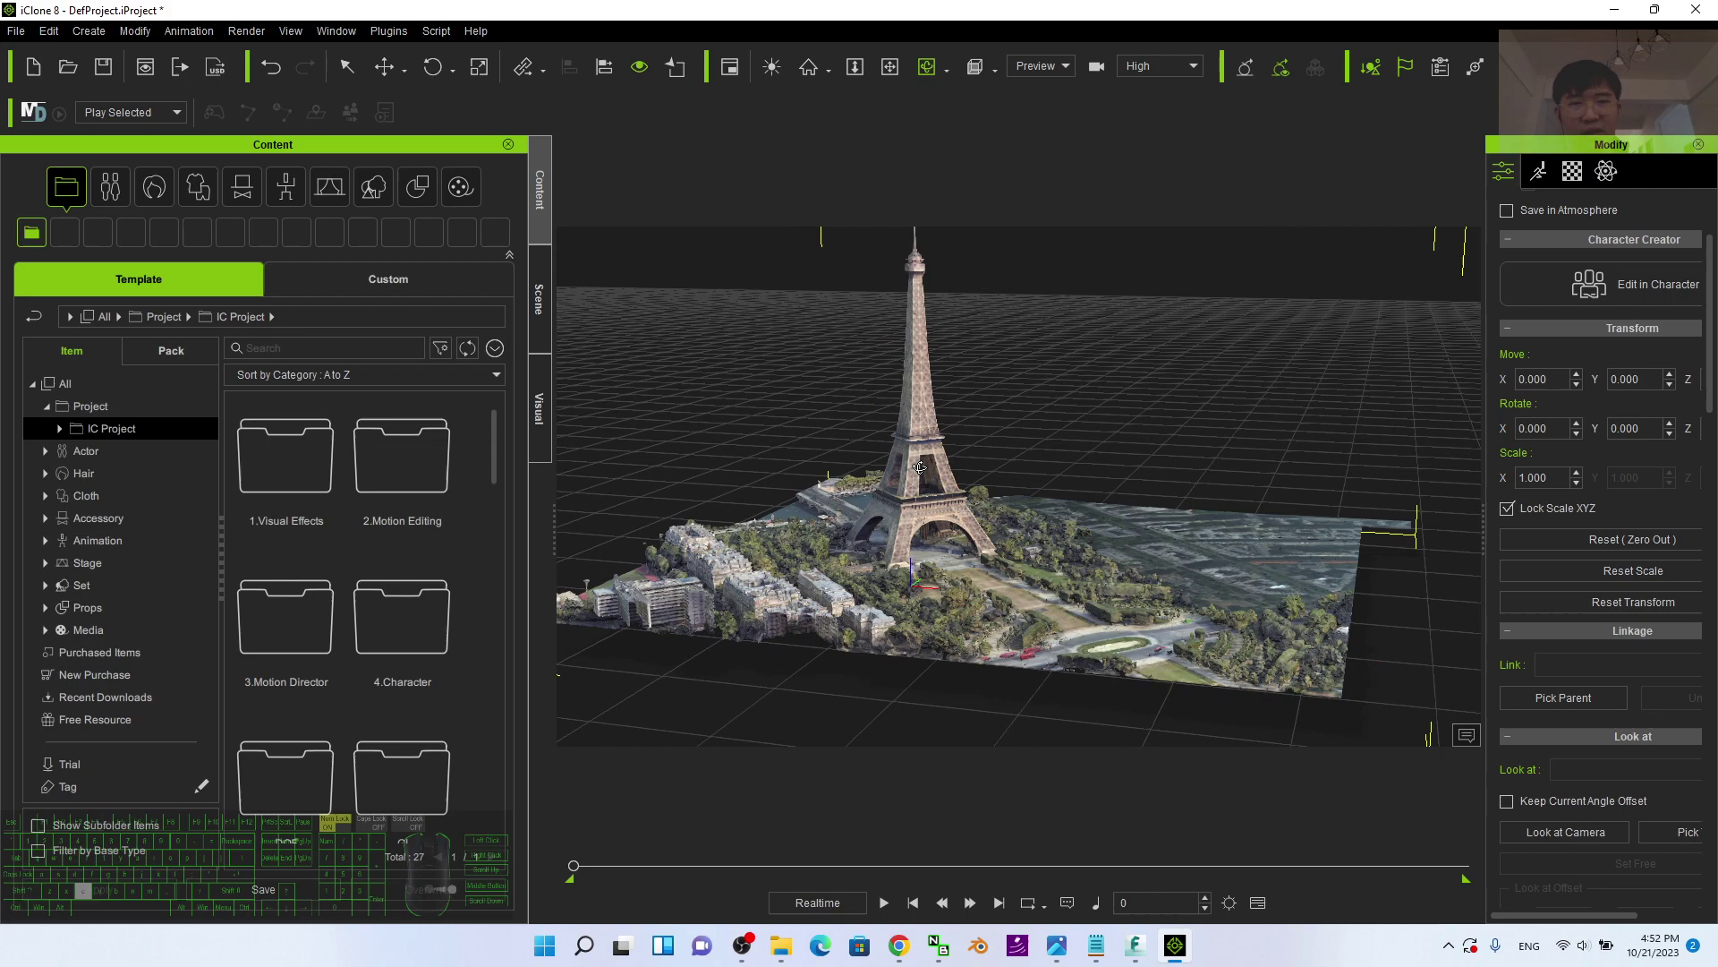
pyautogui.moveTo(1148, 468); pyautogui.dragTo(1099, 551)
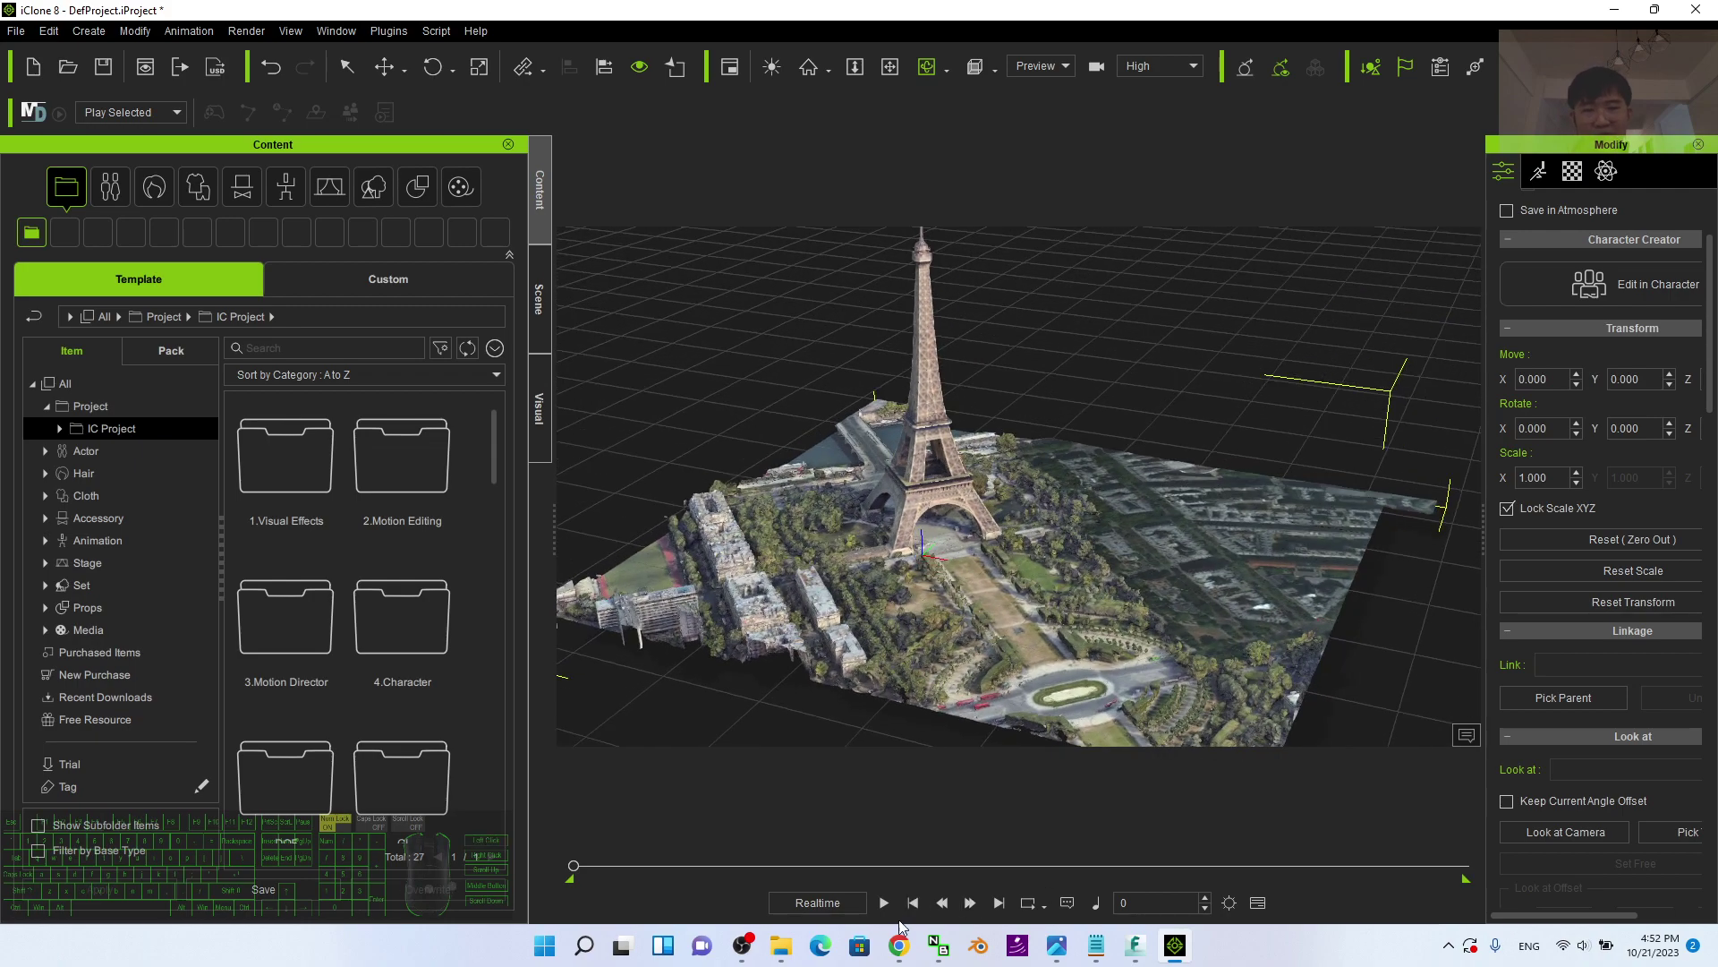
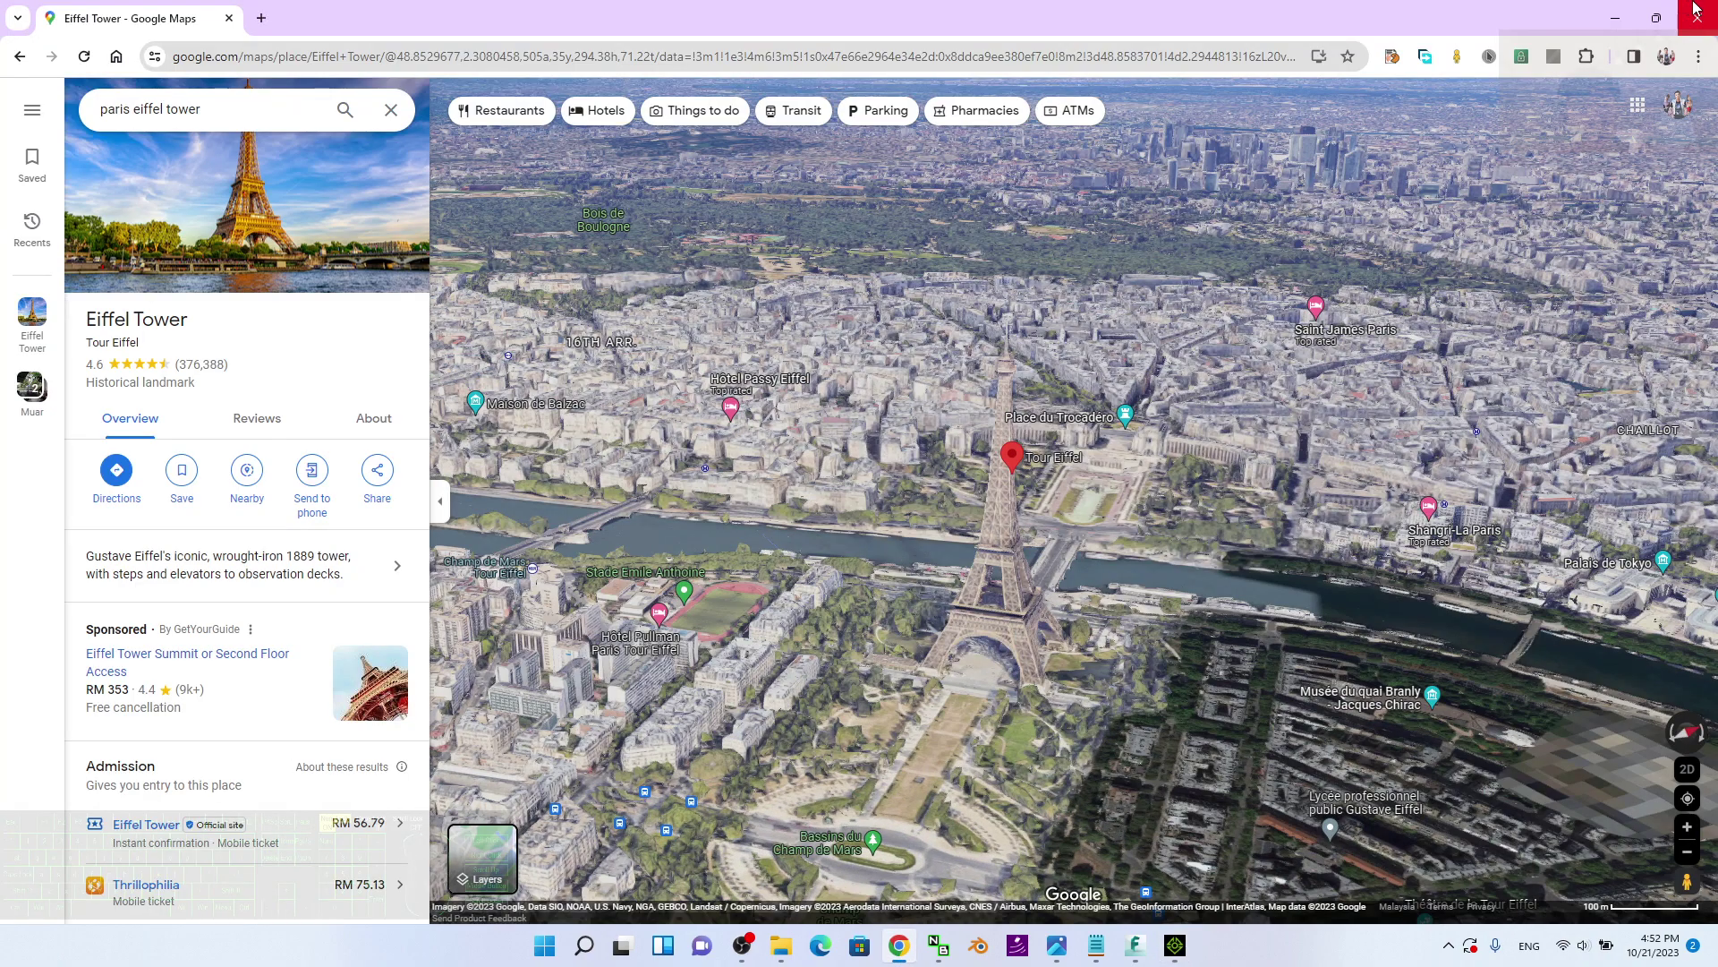
pyautogui.click(1626, 17)
pyautogui.click(1147, 419)
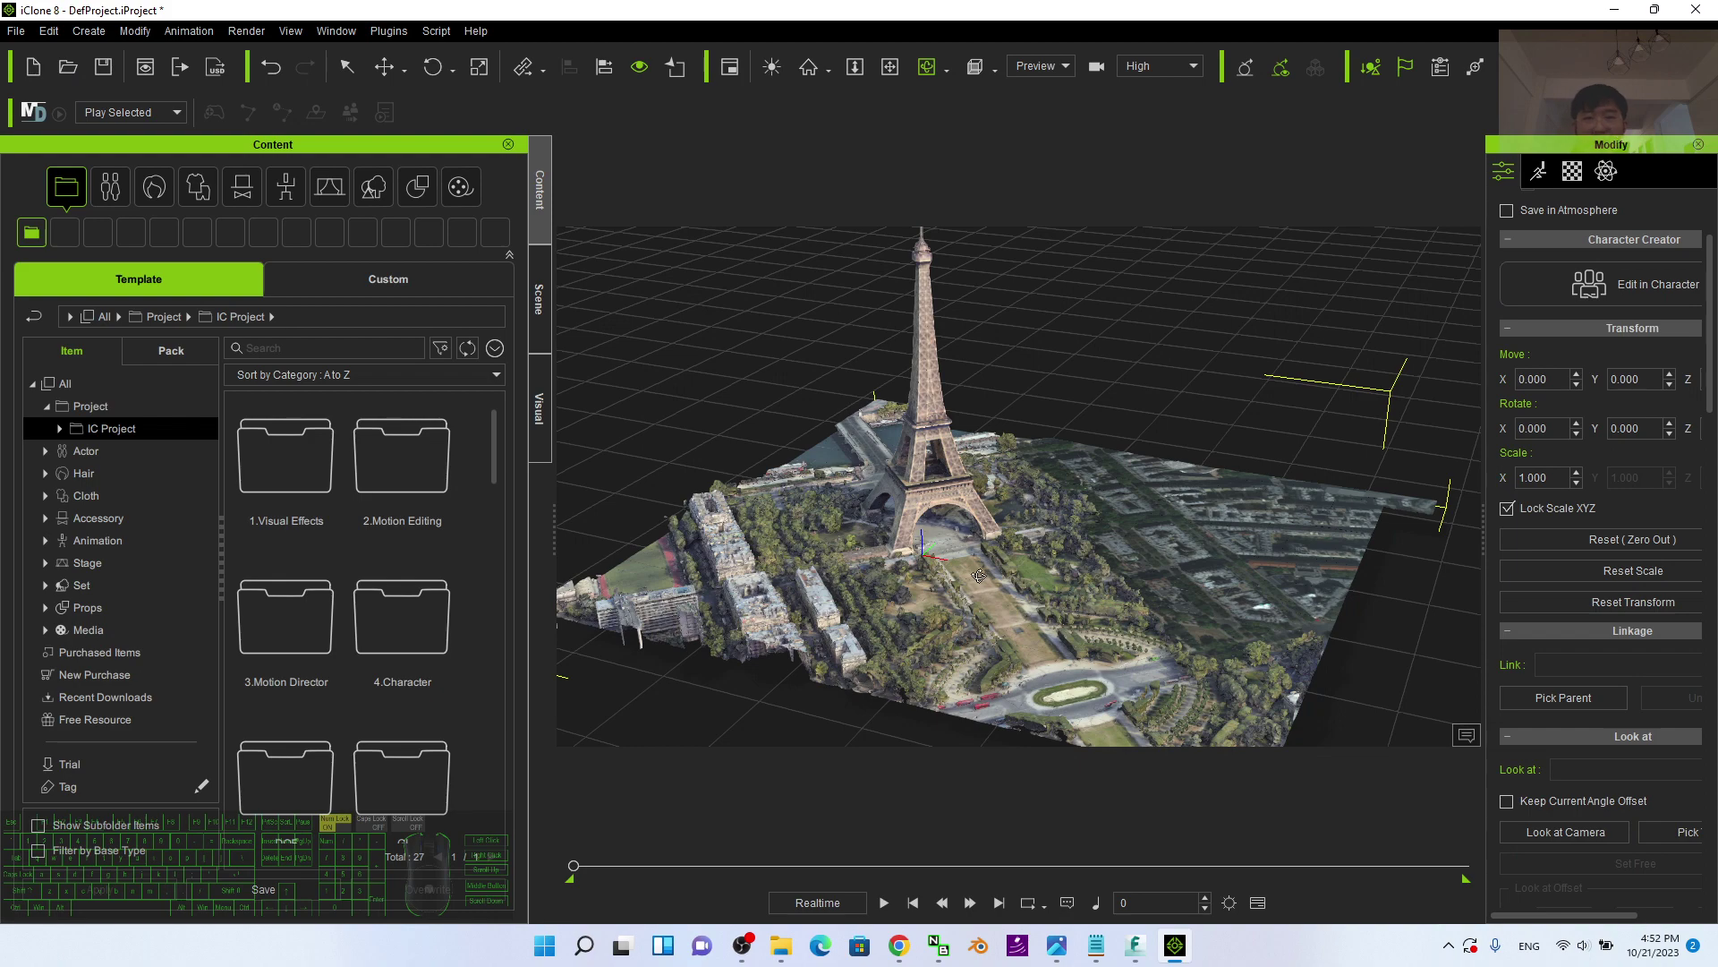
pyautogui.click(1101, 953)
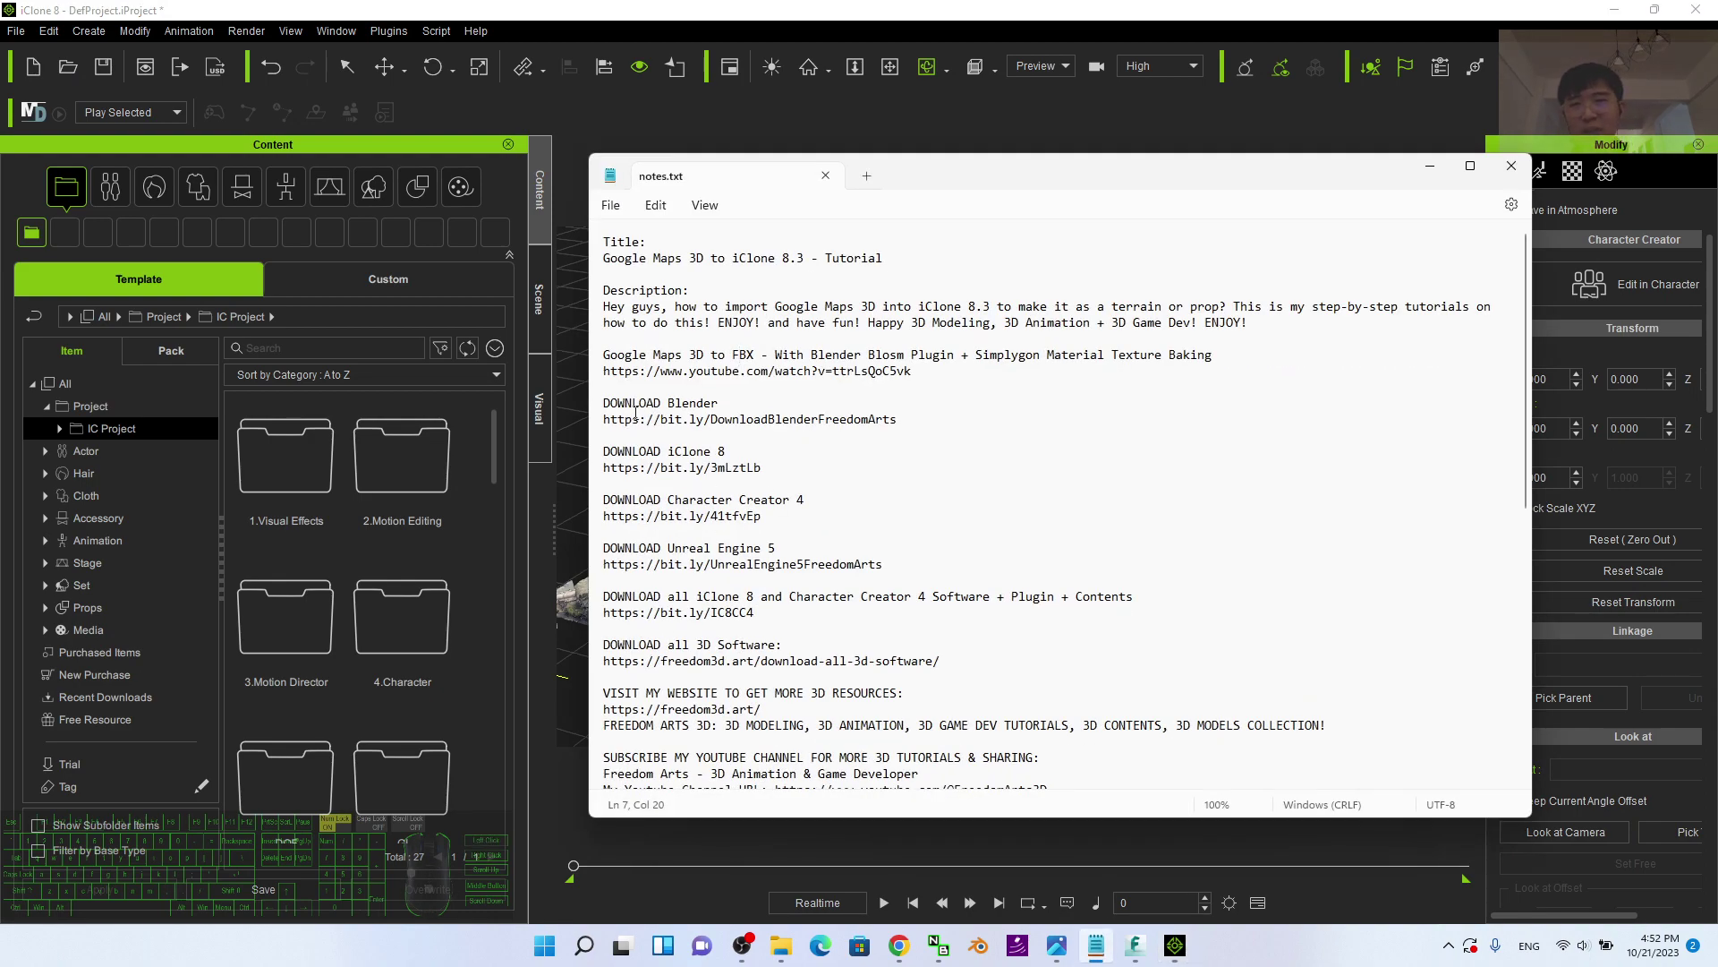
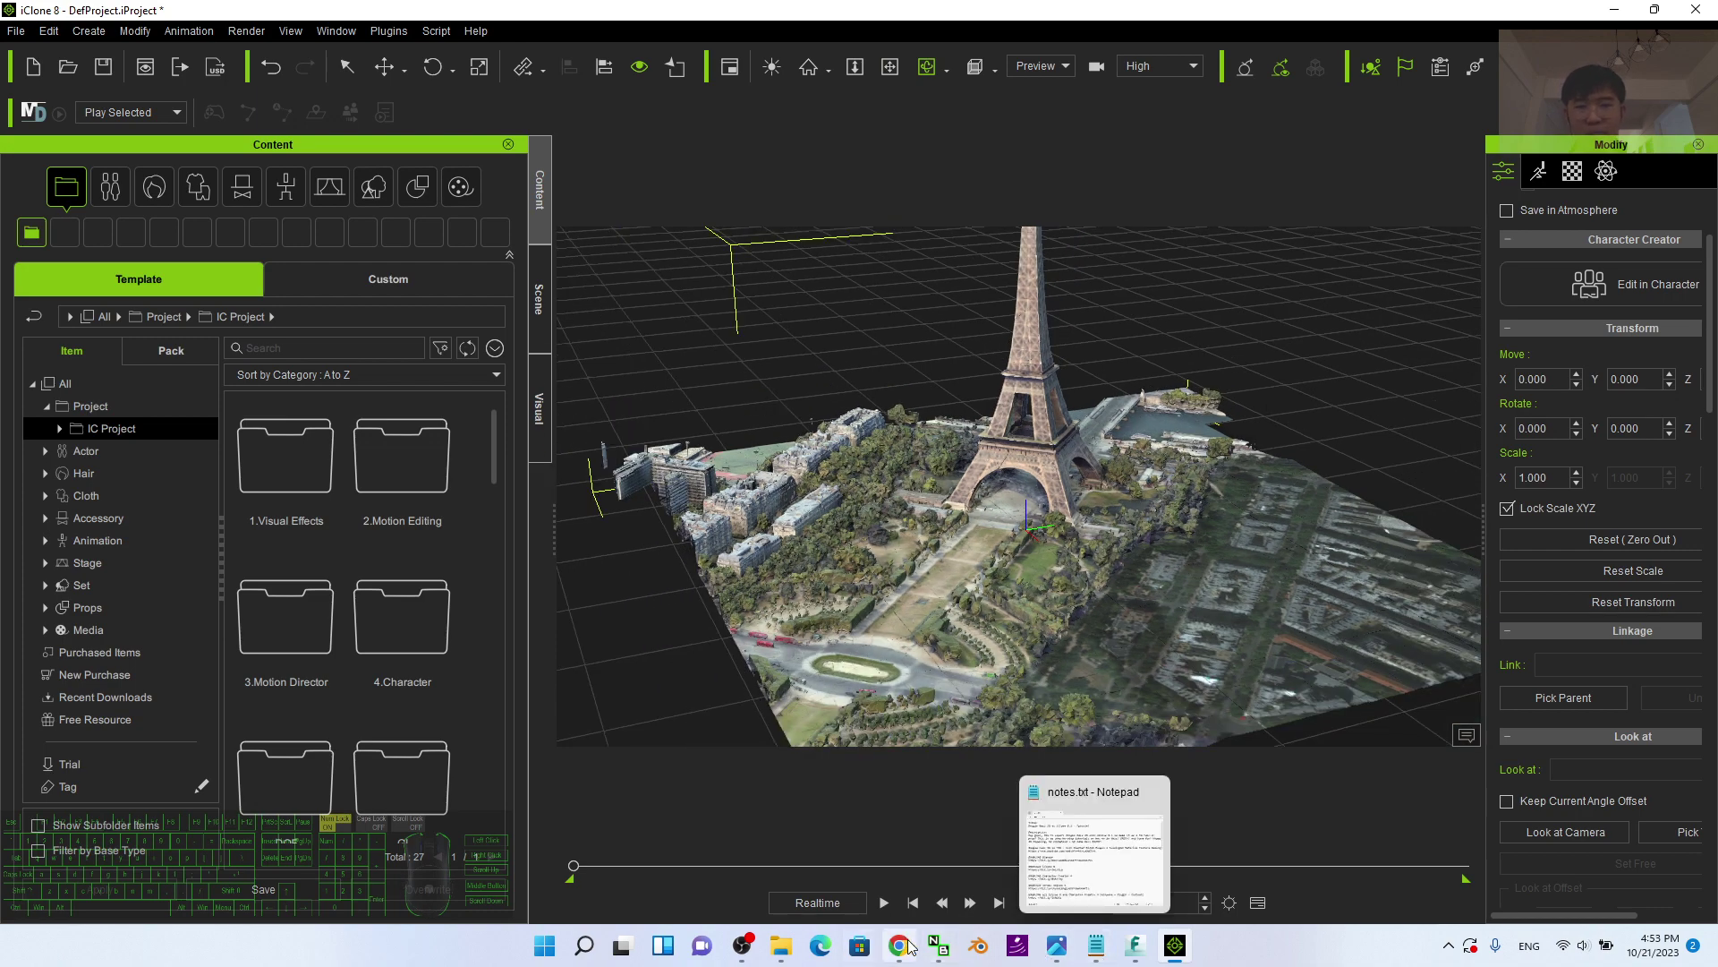
# Step: Compare against the 3D Google Maps view, then frame the whole tower prop in iClone
pyautogui.click(915, 947)
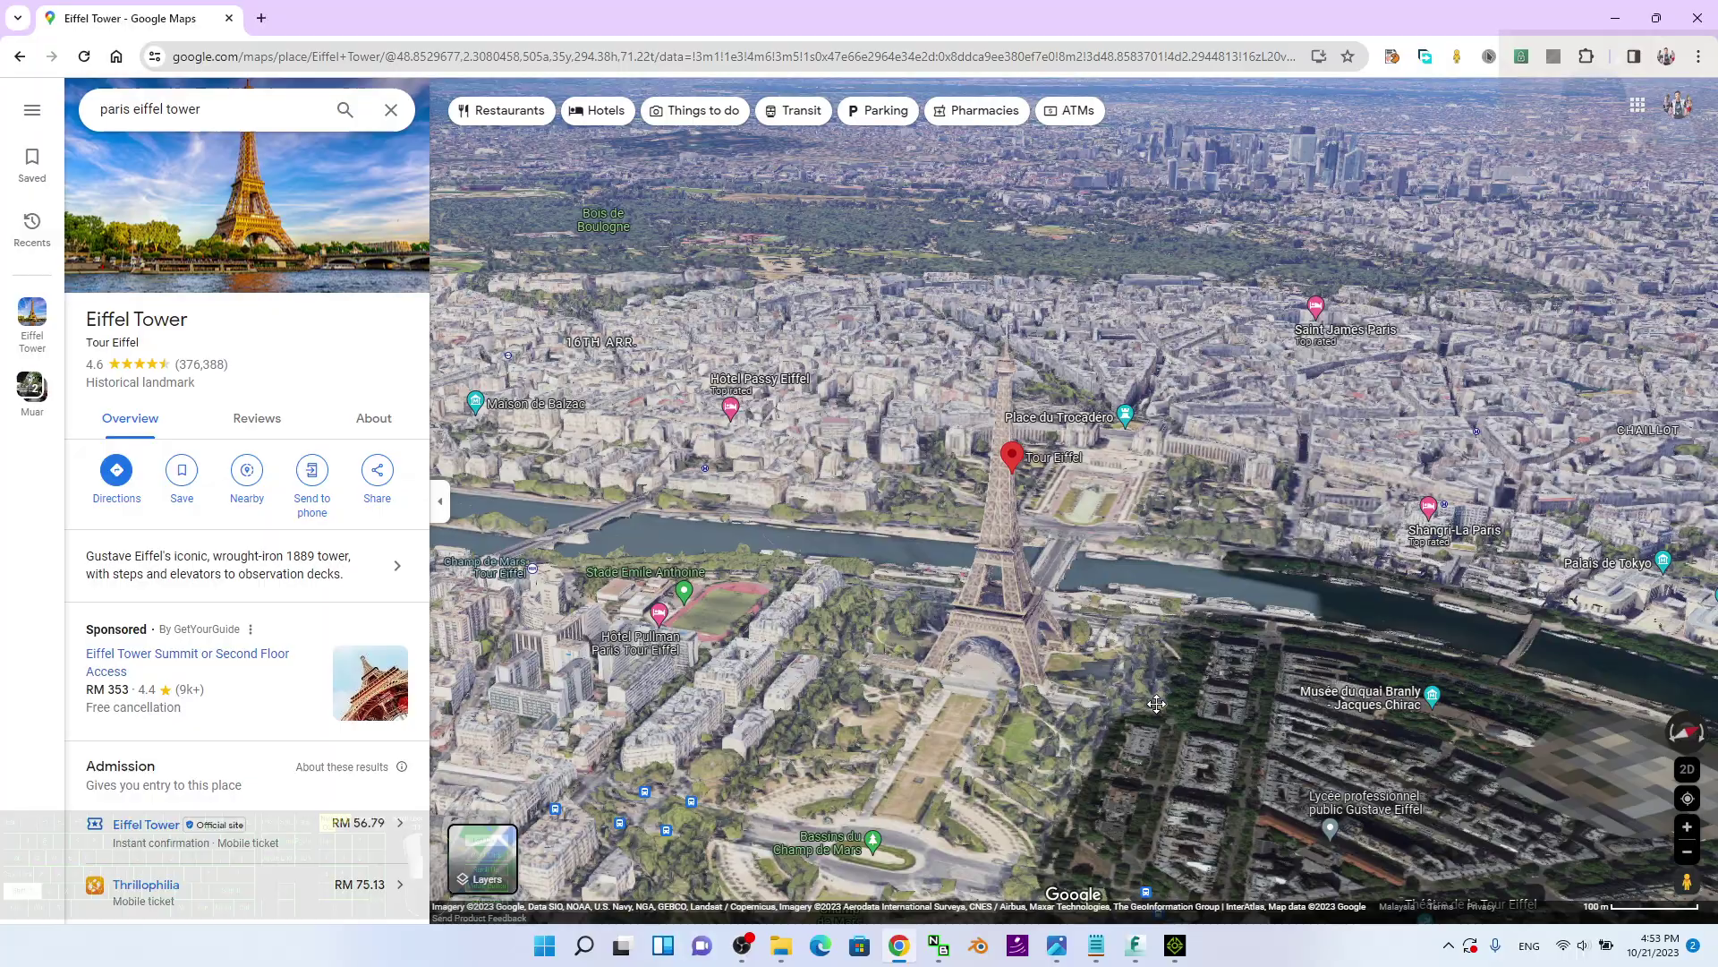
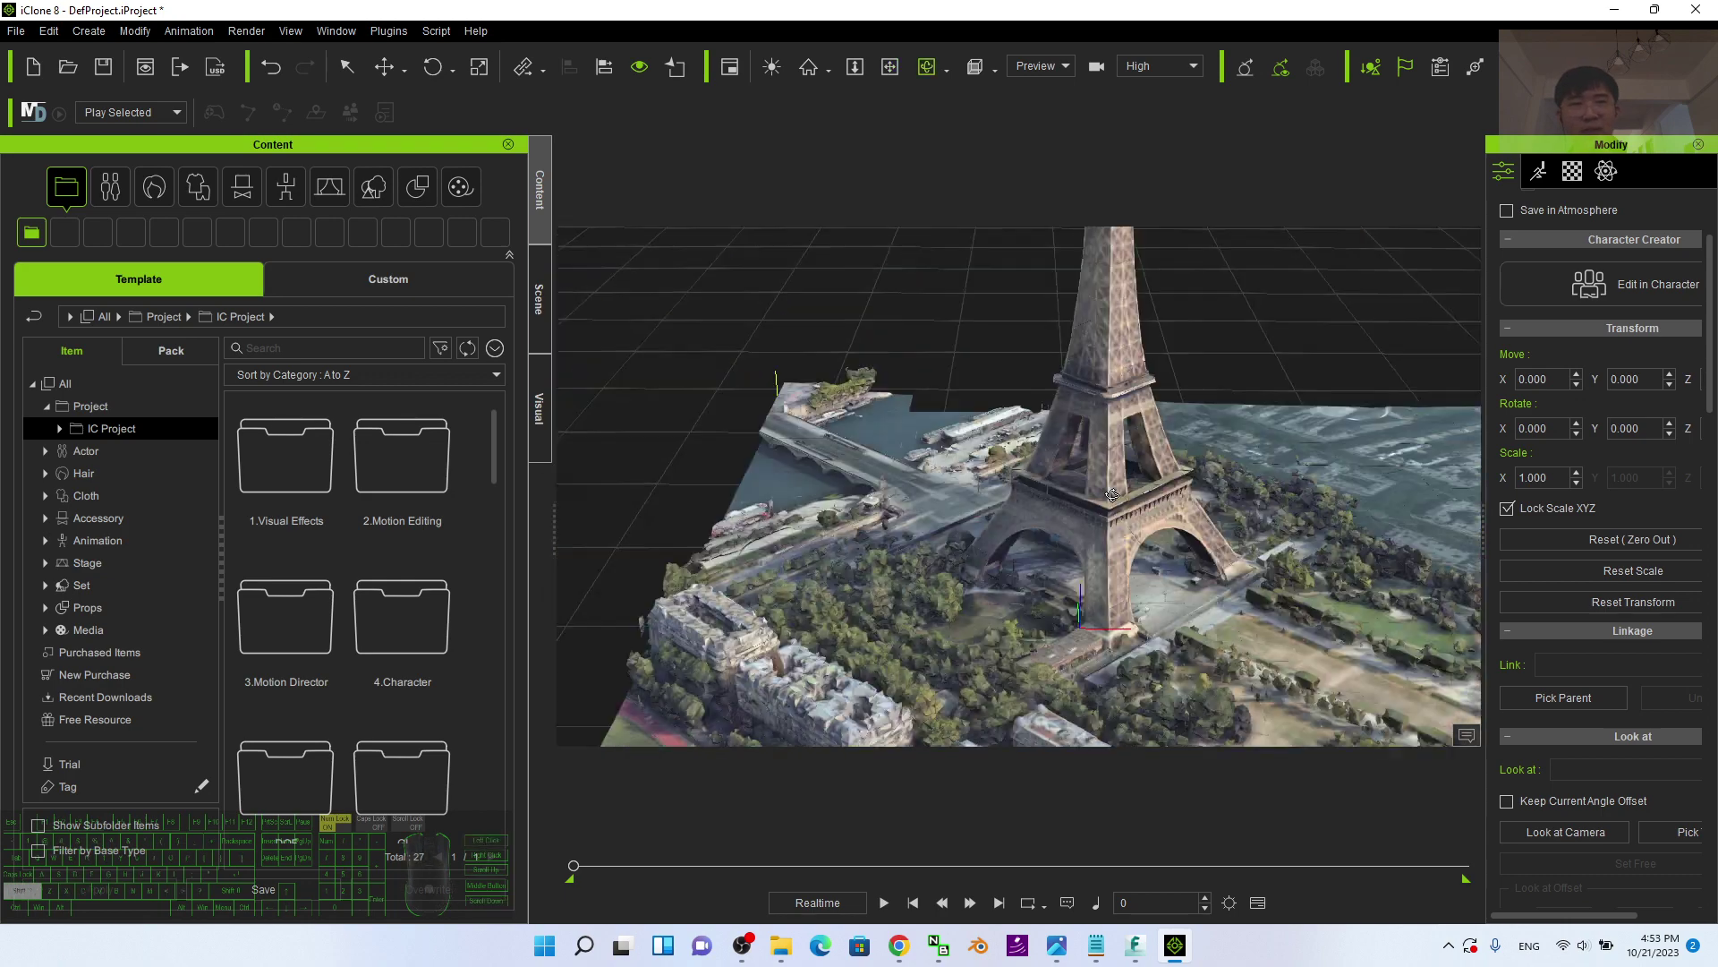
pyautogui.click(1338, 60)
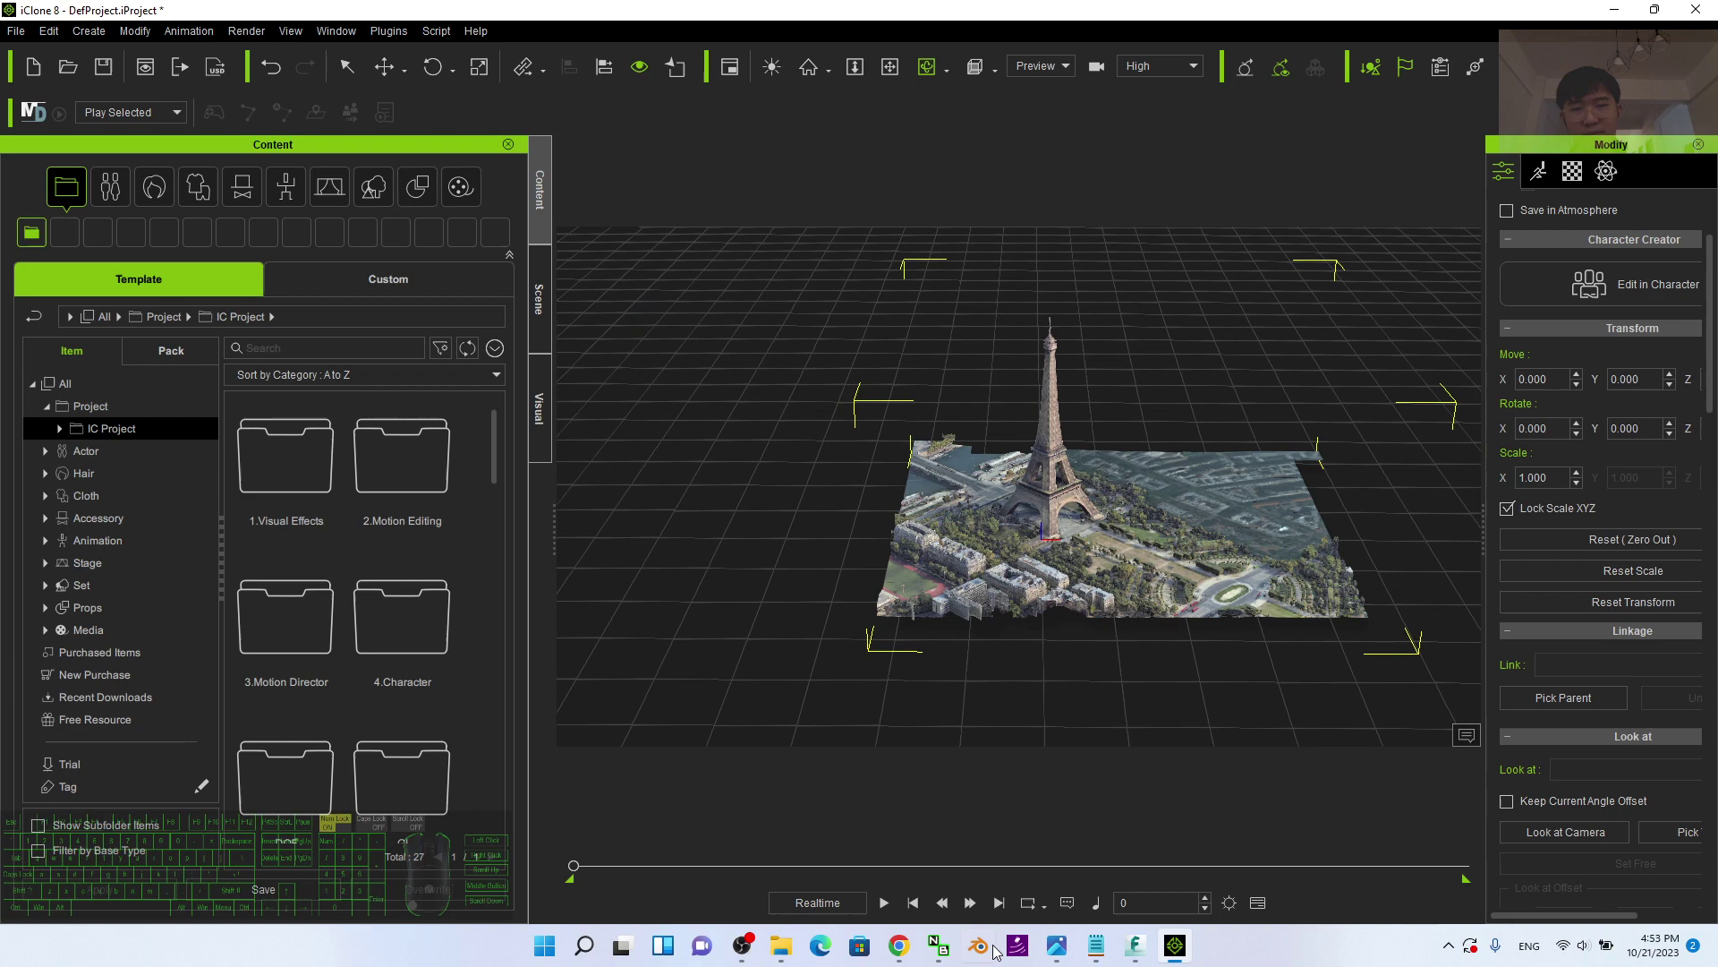